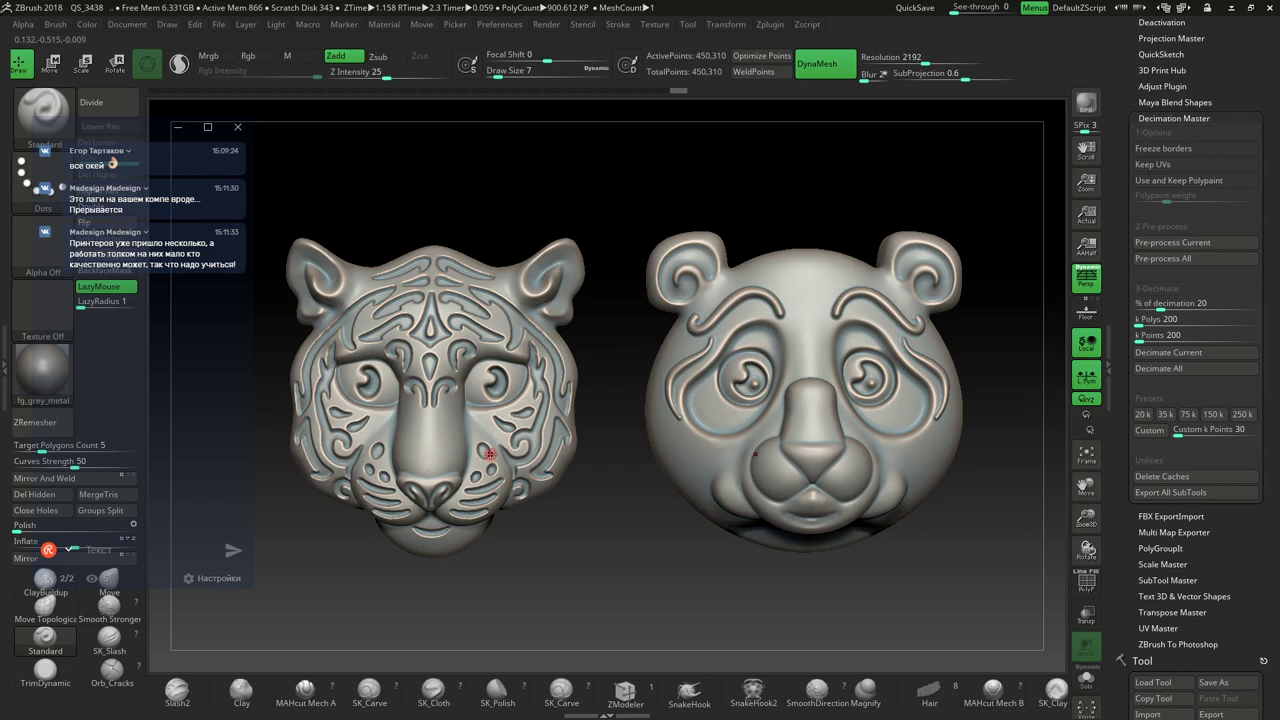
Open and close the Start menu, then launch Task Manager over ZBrush
{"action": "key", "text": "super+Num_Lock"}
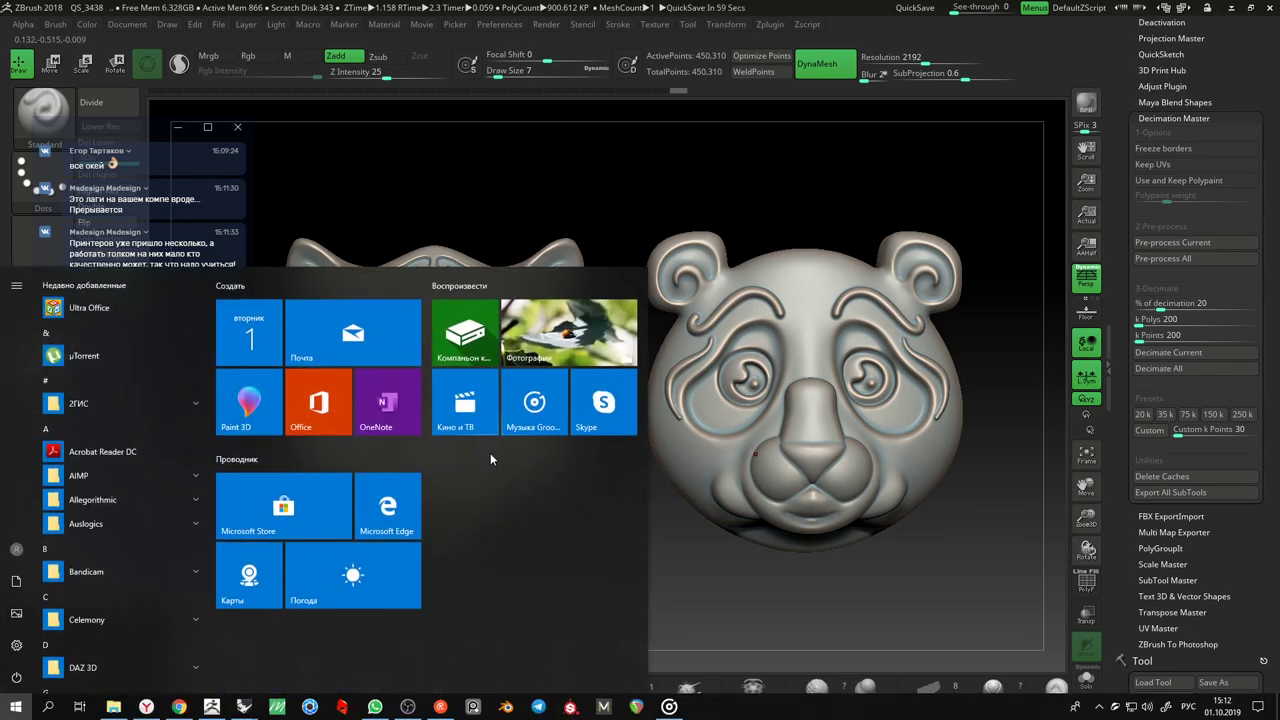
{"action": "key", "text": "super+Num_Lock"}
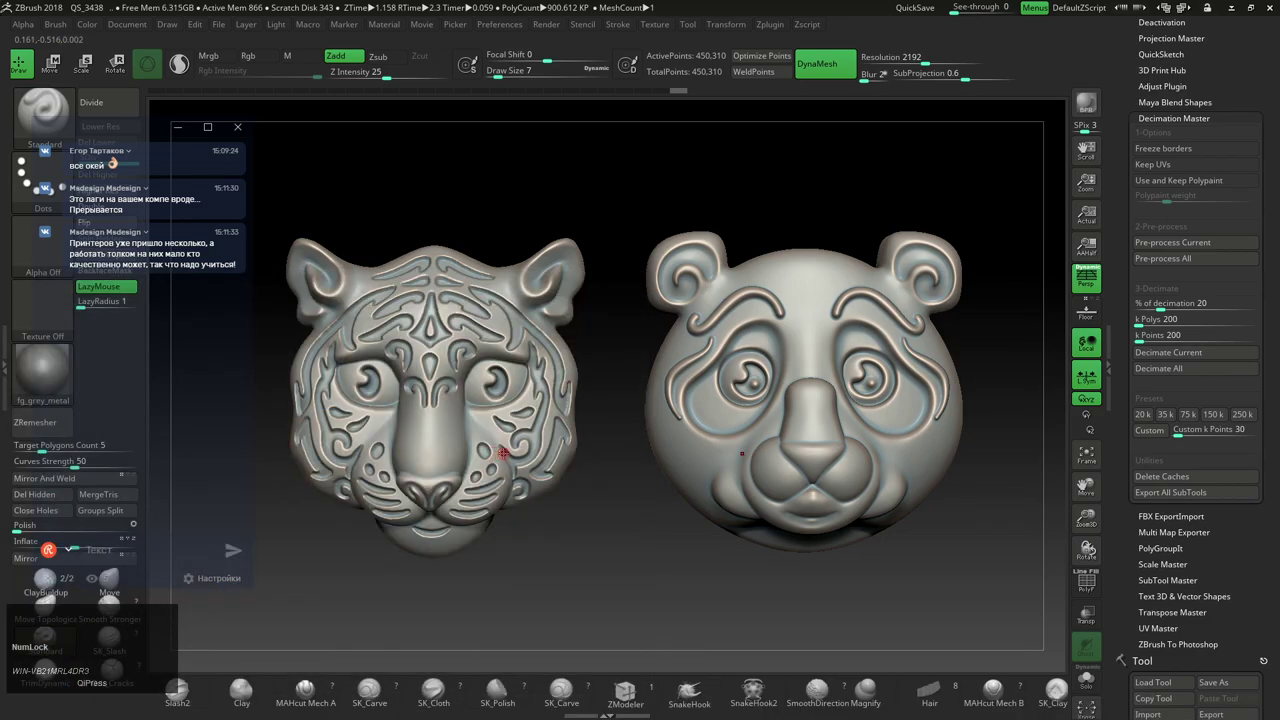
{"action": "key", "text": "ctrl+alt+Delete"}
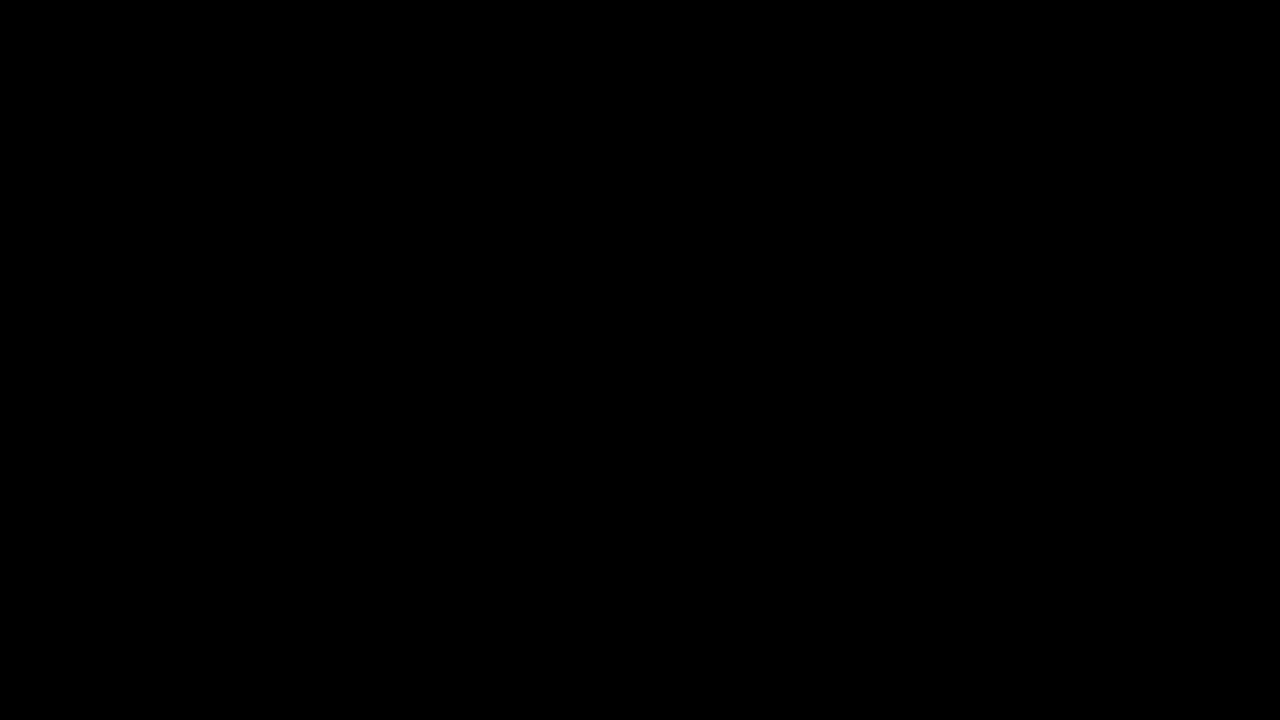
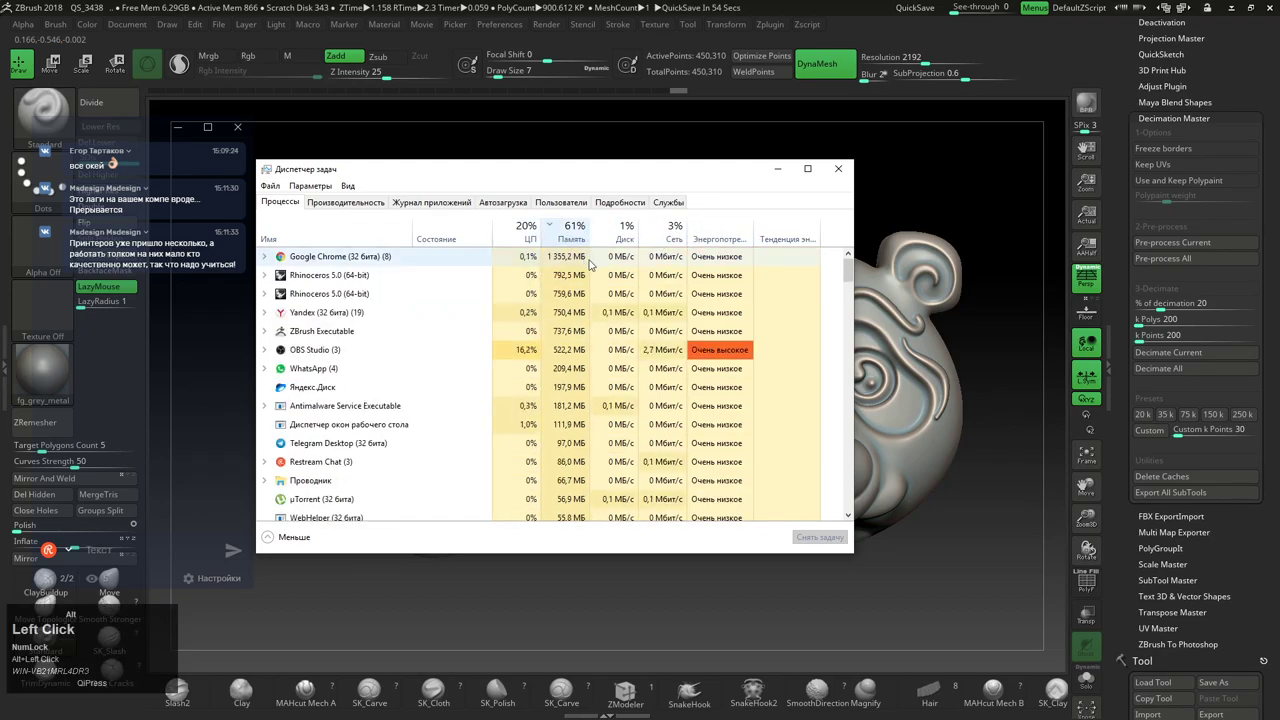
Focus the Task Manager window to sort processes by memory usage
{"action": "key", "text": "alt+Num_Lock"}
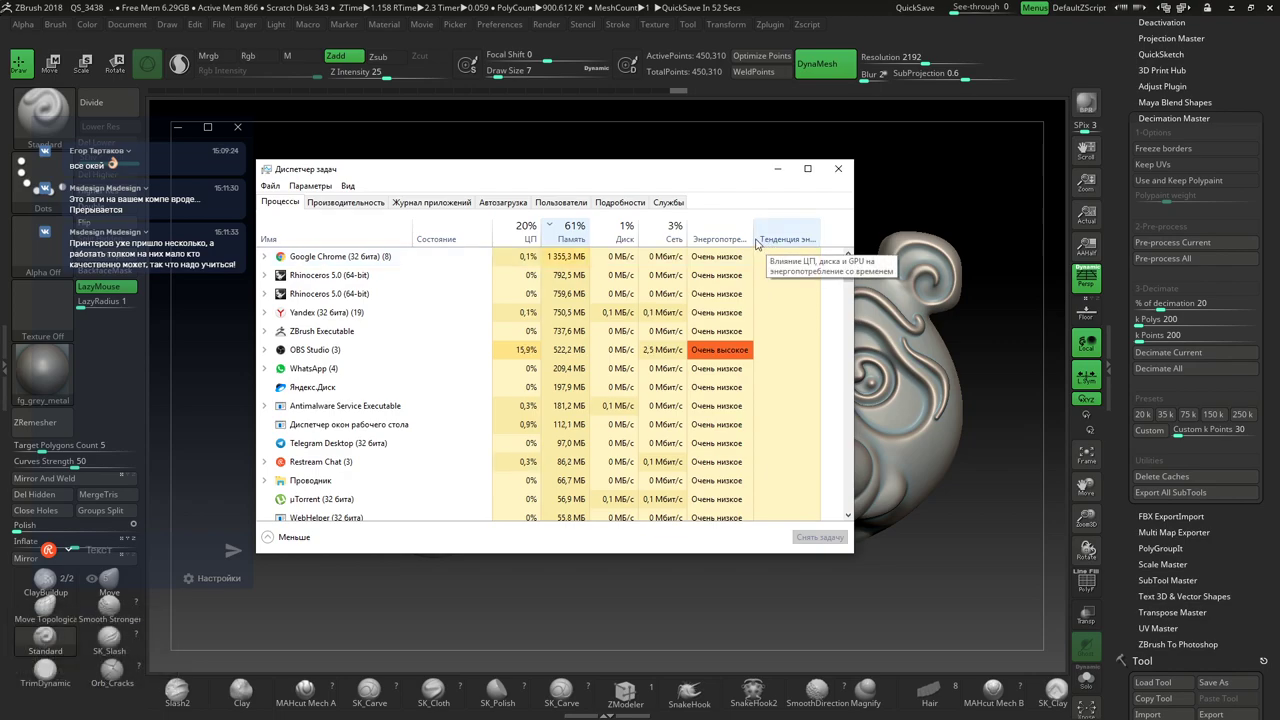
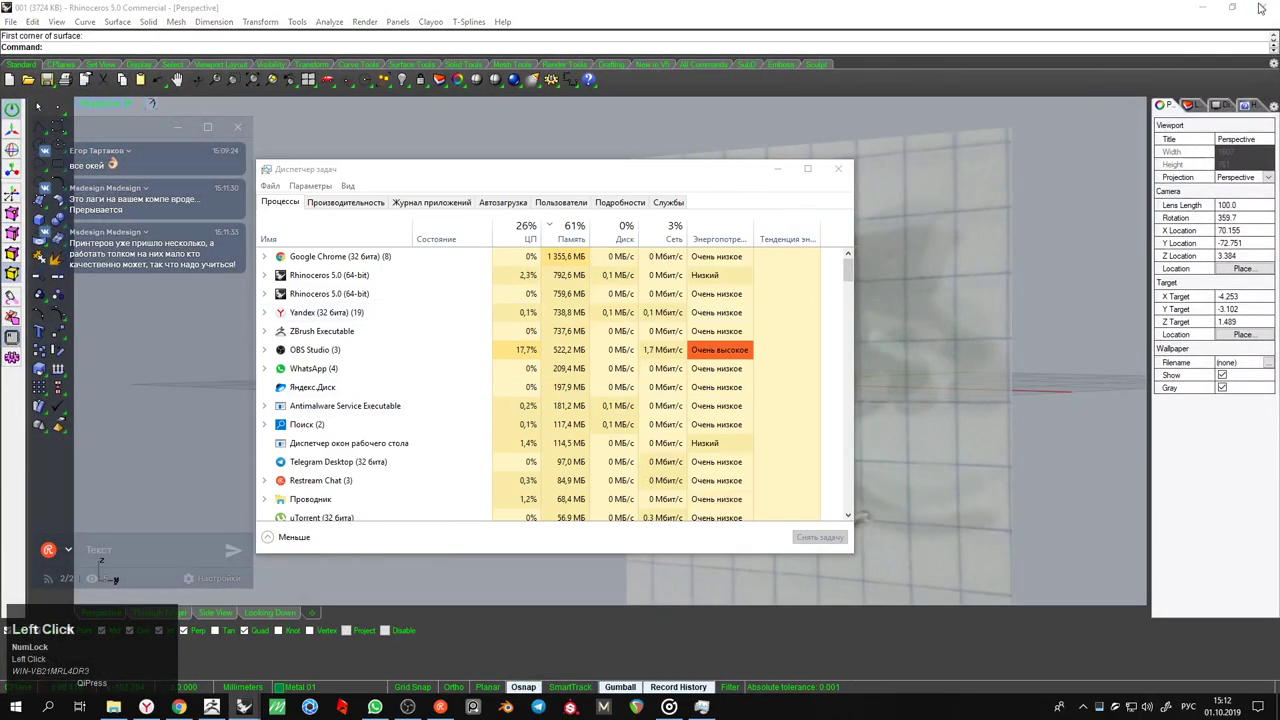
{"action": "key", "text": "Escape"}
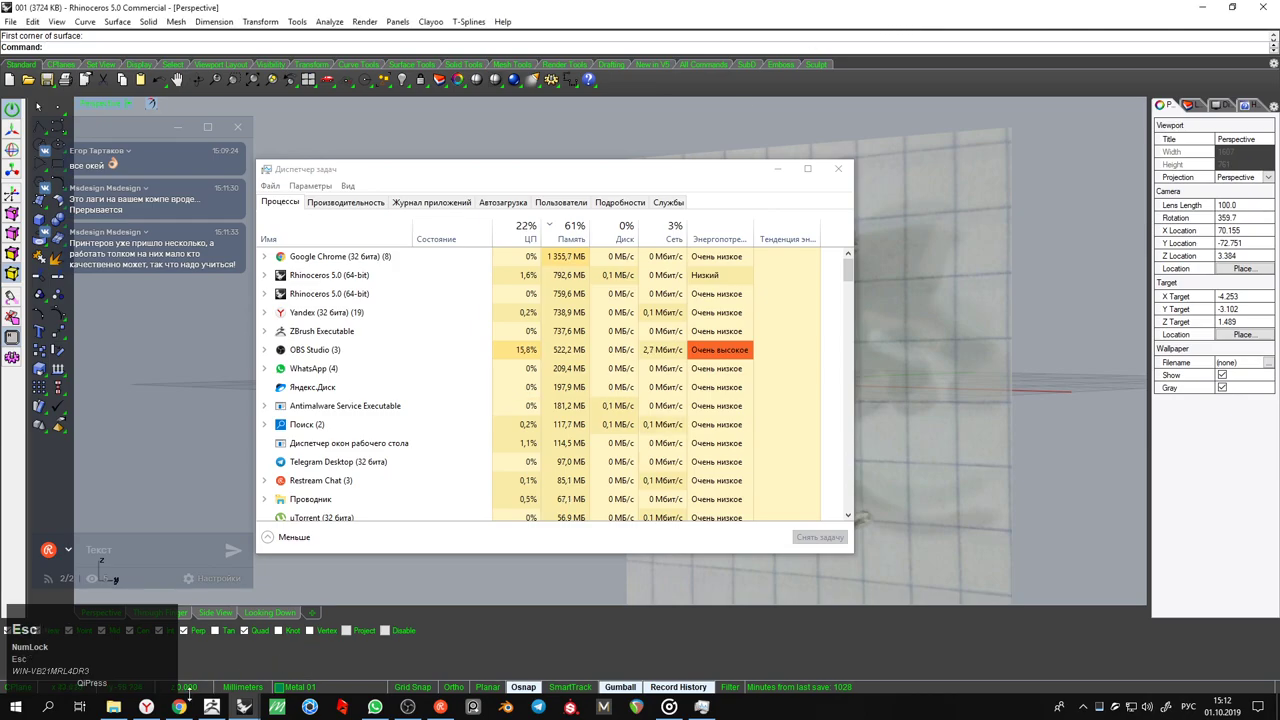
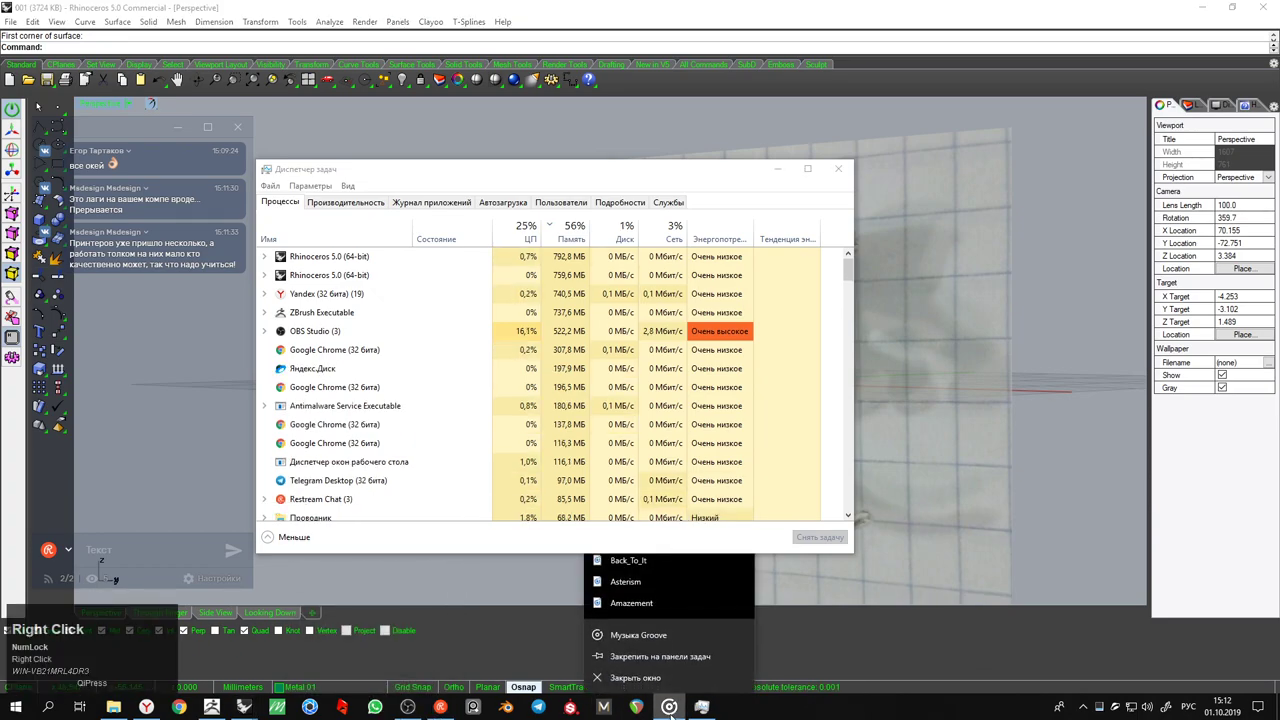
{"action": "left_click", "coordinate": [446, 174]}
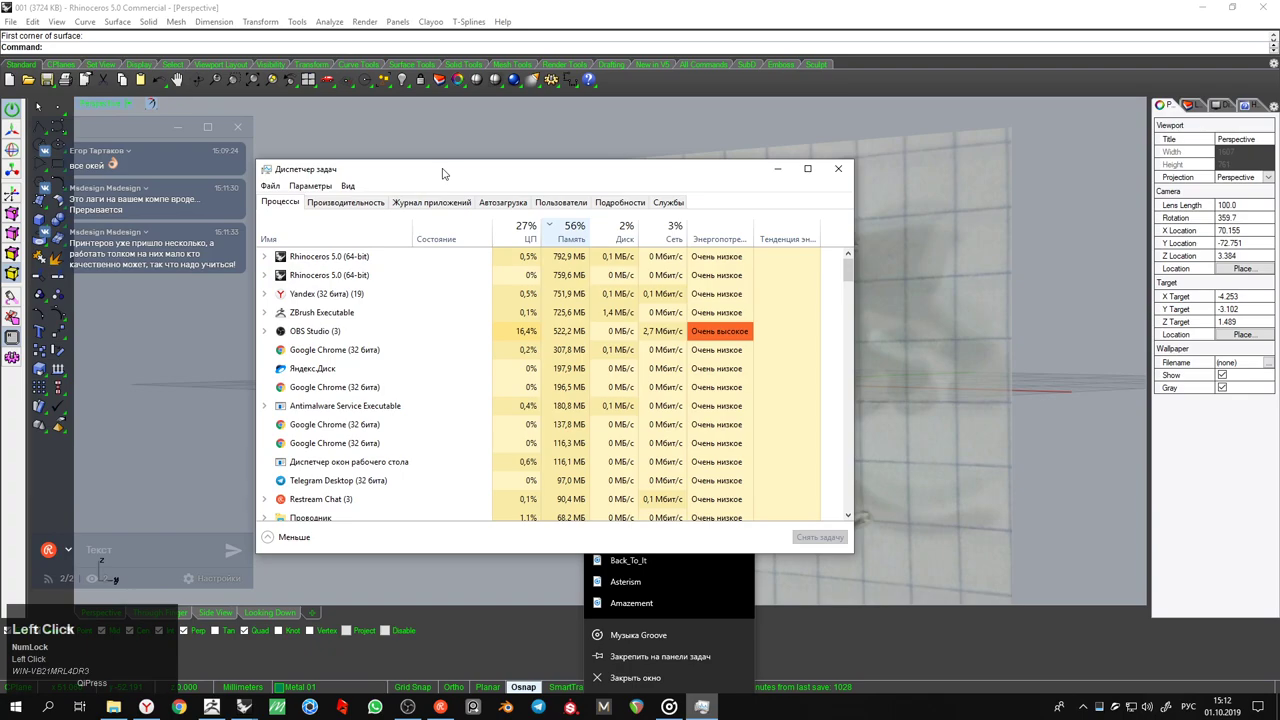
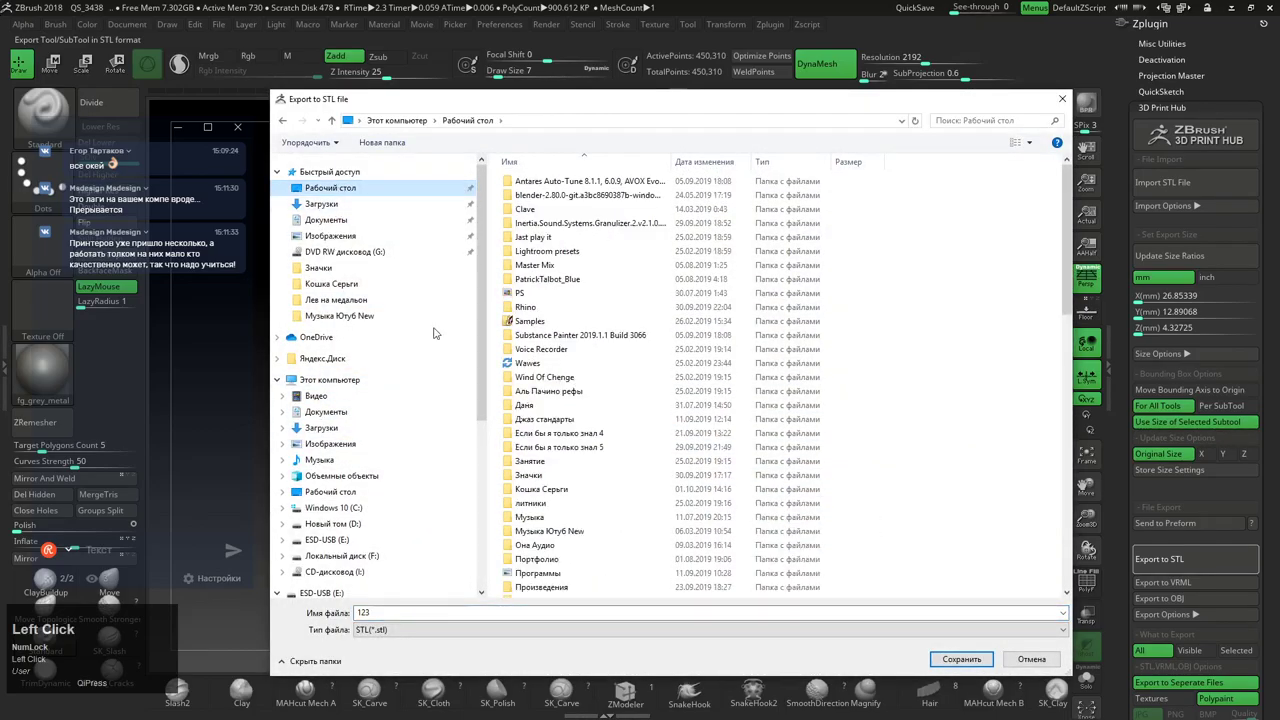
Save the STL as 'Панда и тигр' in the Значки folder, overwriting the existing file
{"action": "scroll", "scroll_direction": "down", "scroll_amount": 3}
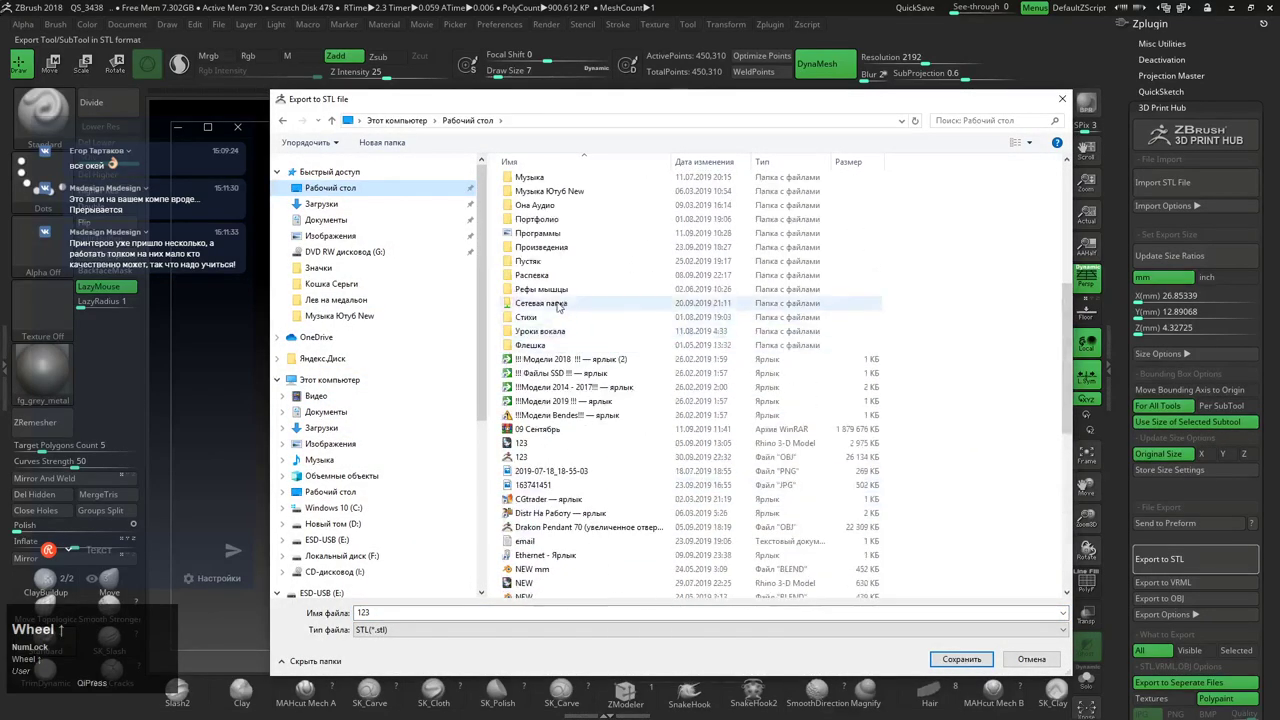
{"action": "scroll", "scroll_direction": "up", "scroll_amount": 3}
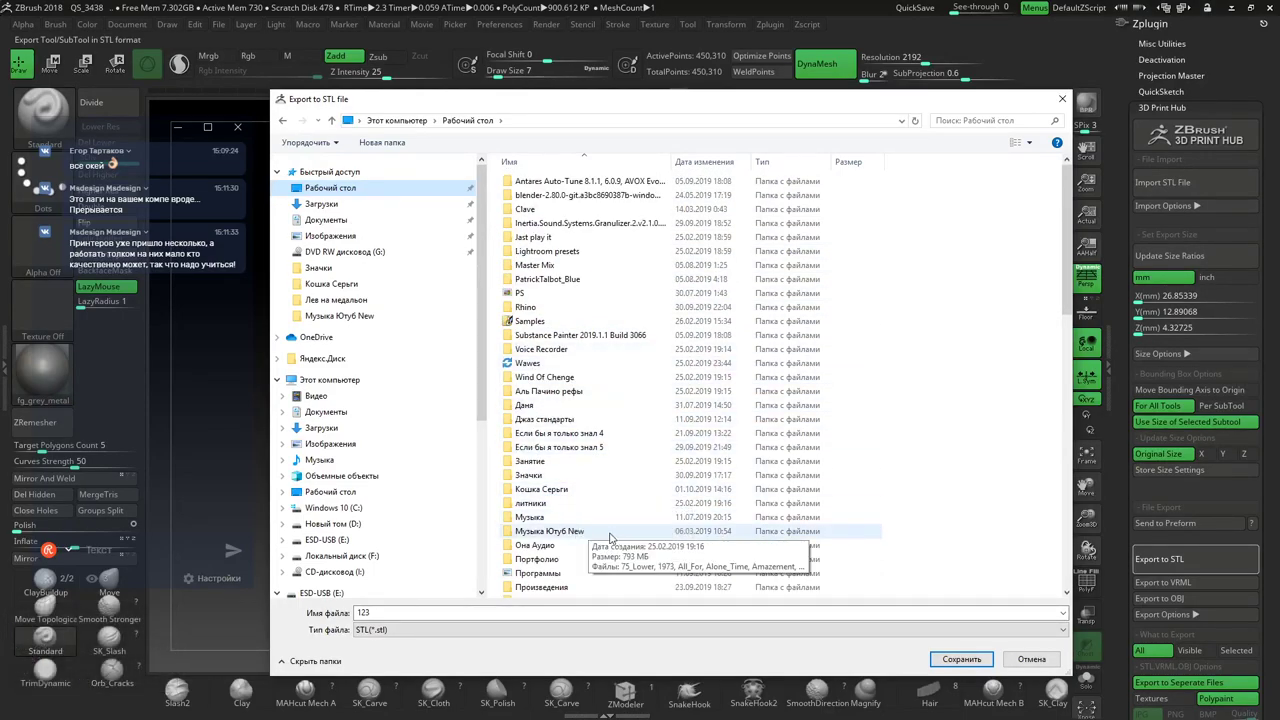
{"action": "left_click", "coordinate": [557, 484]}
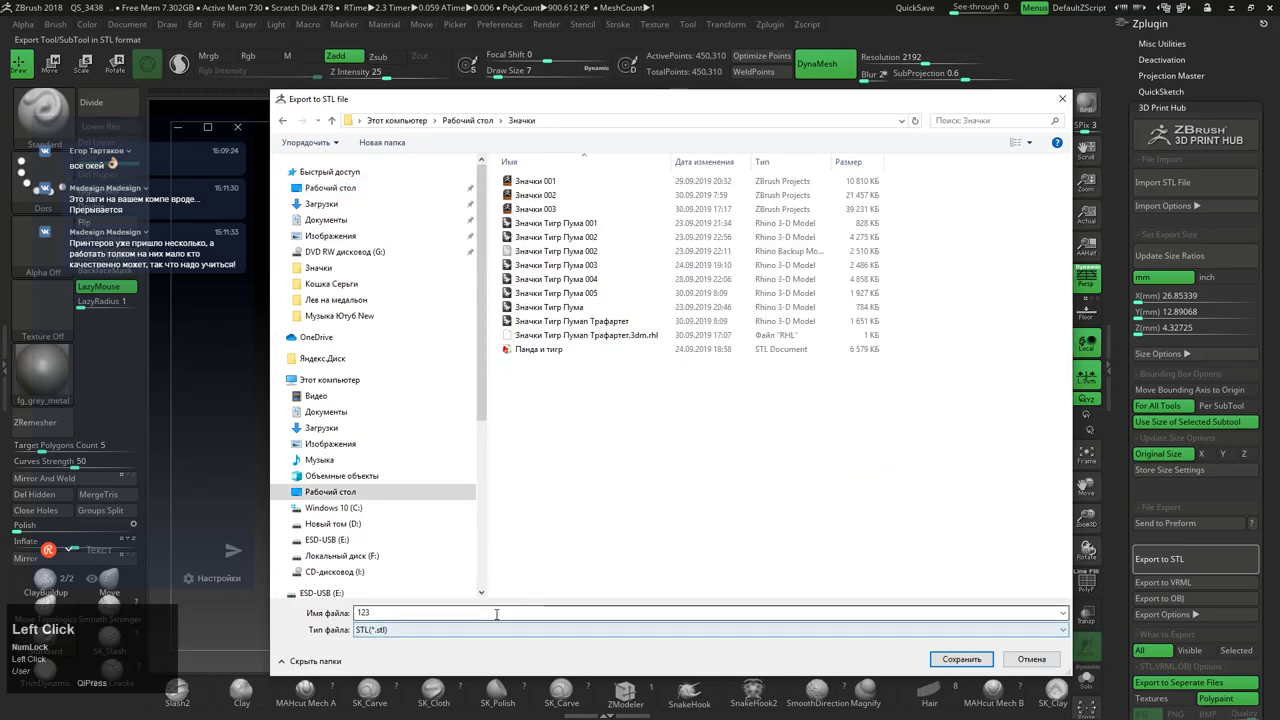
{"action": "left_click", "coordinate": [539, 356]}
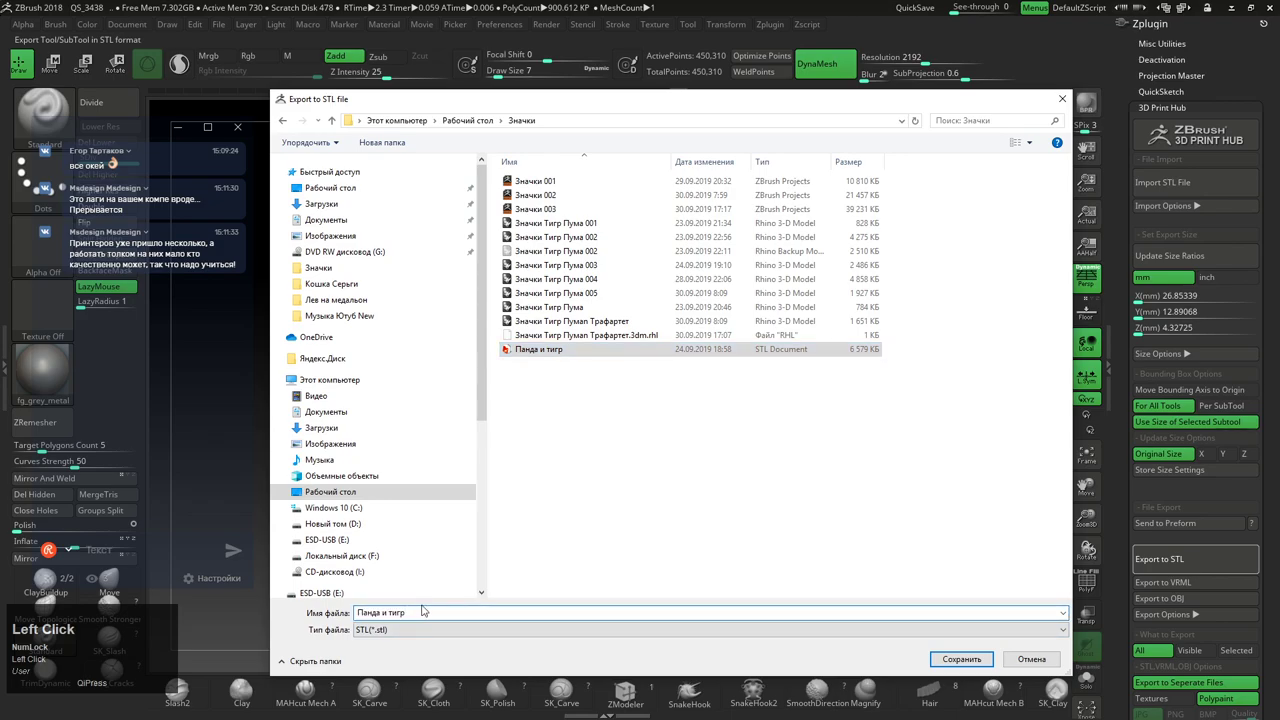
{"action": "key", "text": "space"}
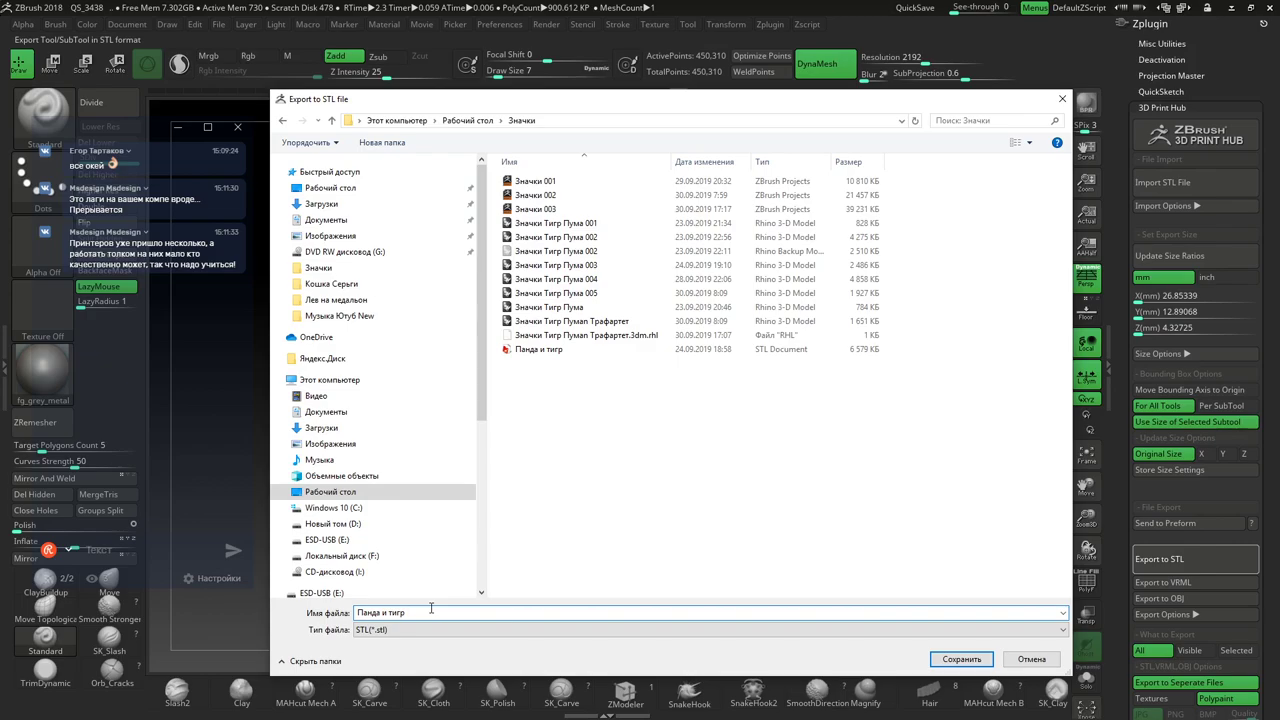
{"action": "key", "text": "2"}
{"action": "left_click", "coordinate": [955, 668]}
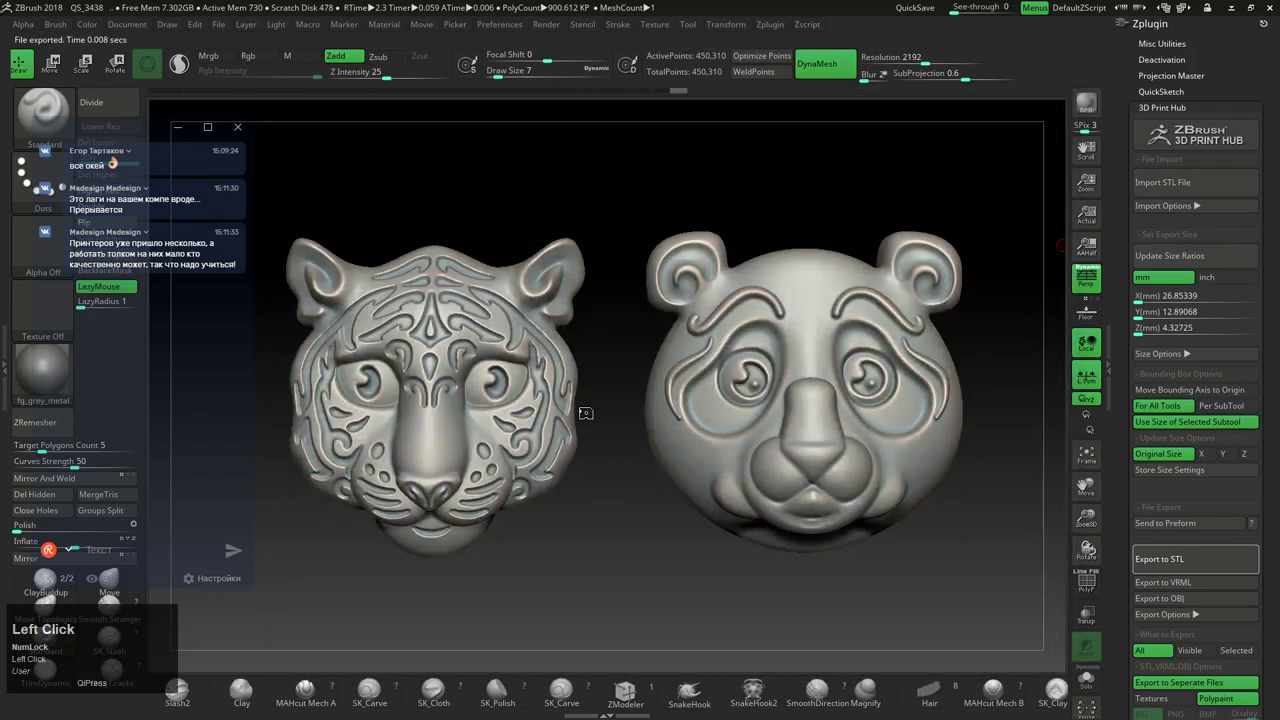
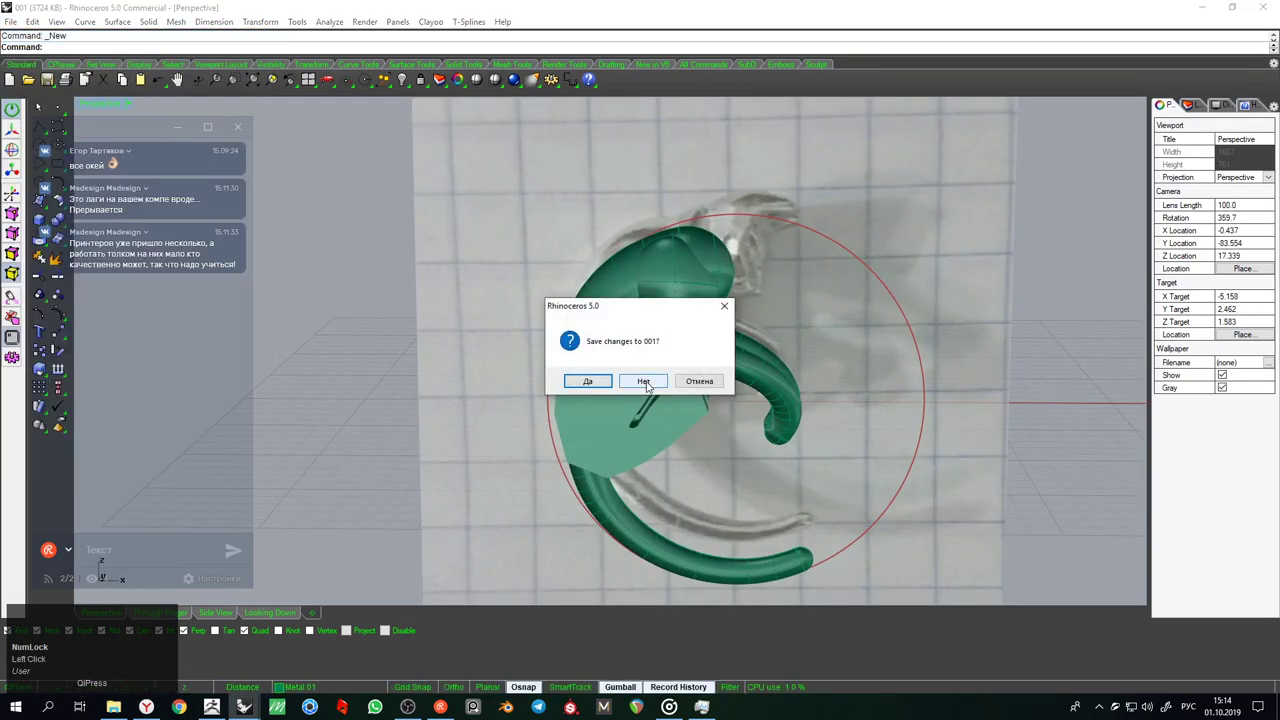
Decline saving changes to 001, then save an incremental copy of the green model as 001 001
{"action": "left_click_drag", "start_coordinate": [651, 386], "coordinate": [708, 386]}
{"action": "left_click", "coordinate": [705, 393]}
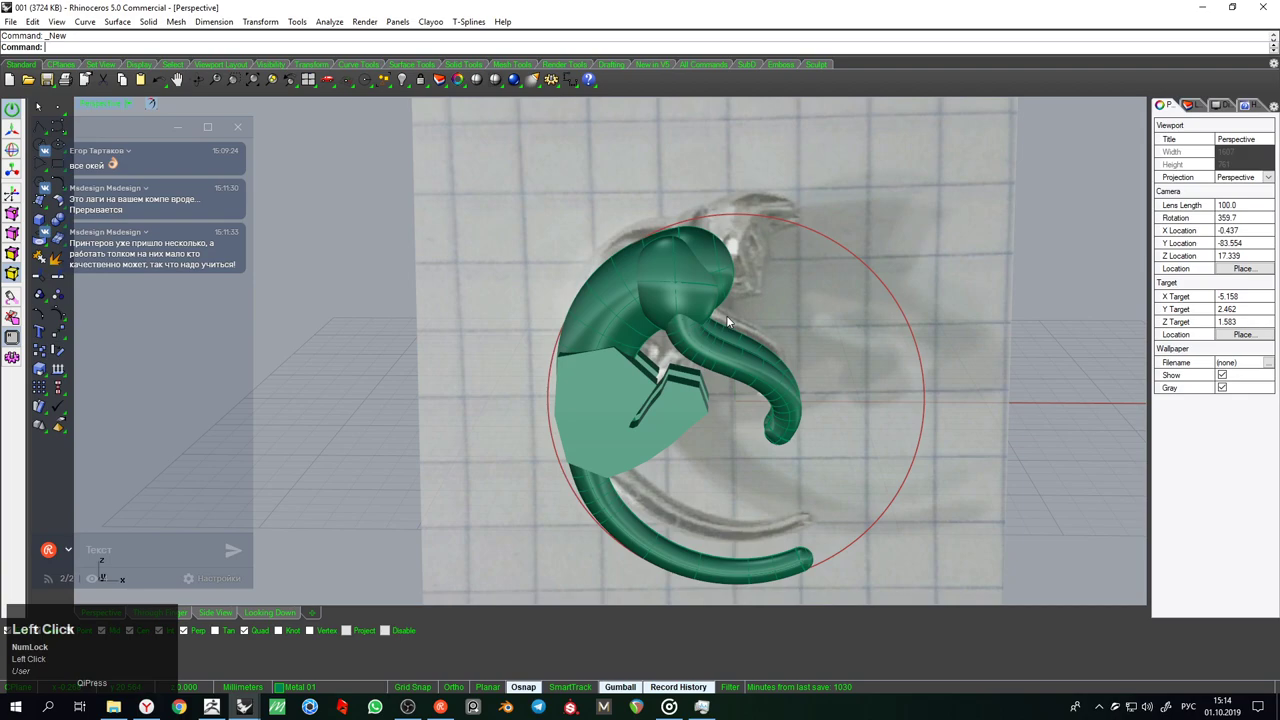
{"action": "middle_click", "coordinate": [702, 345]}
{"action": "left_click", "coordinate": [680, 258]}
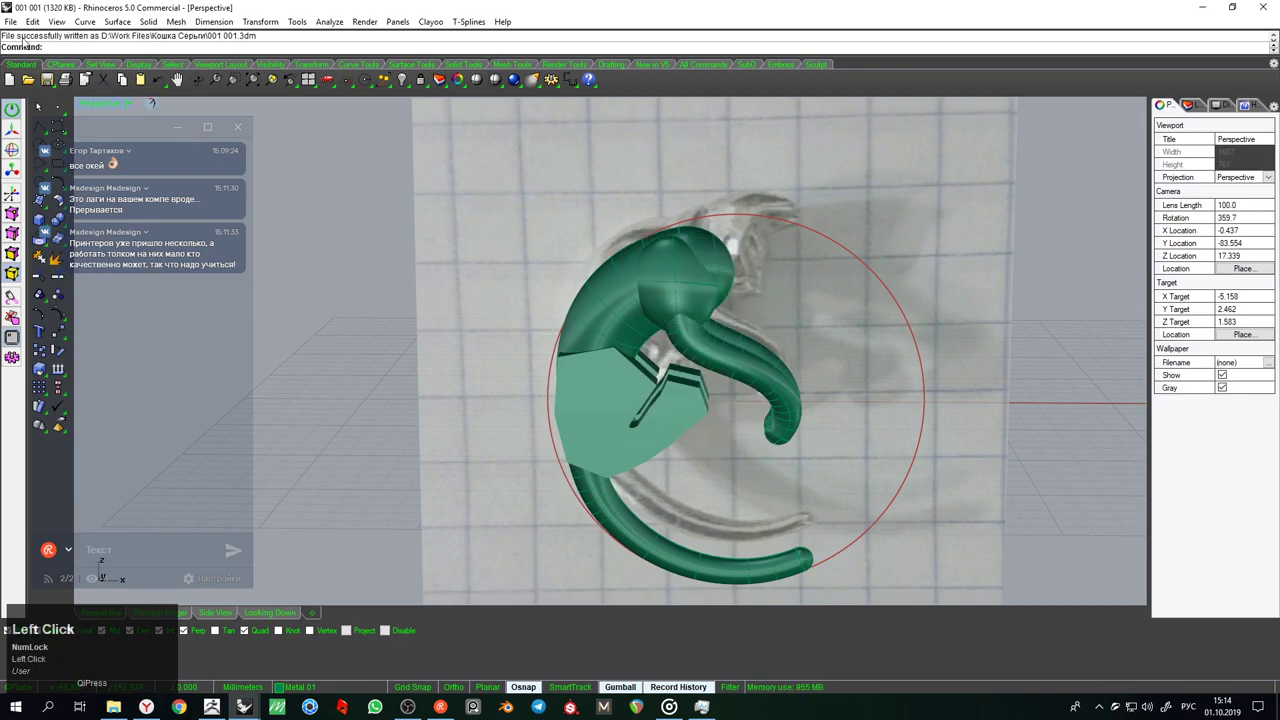
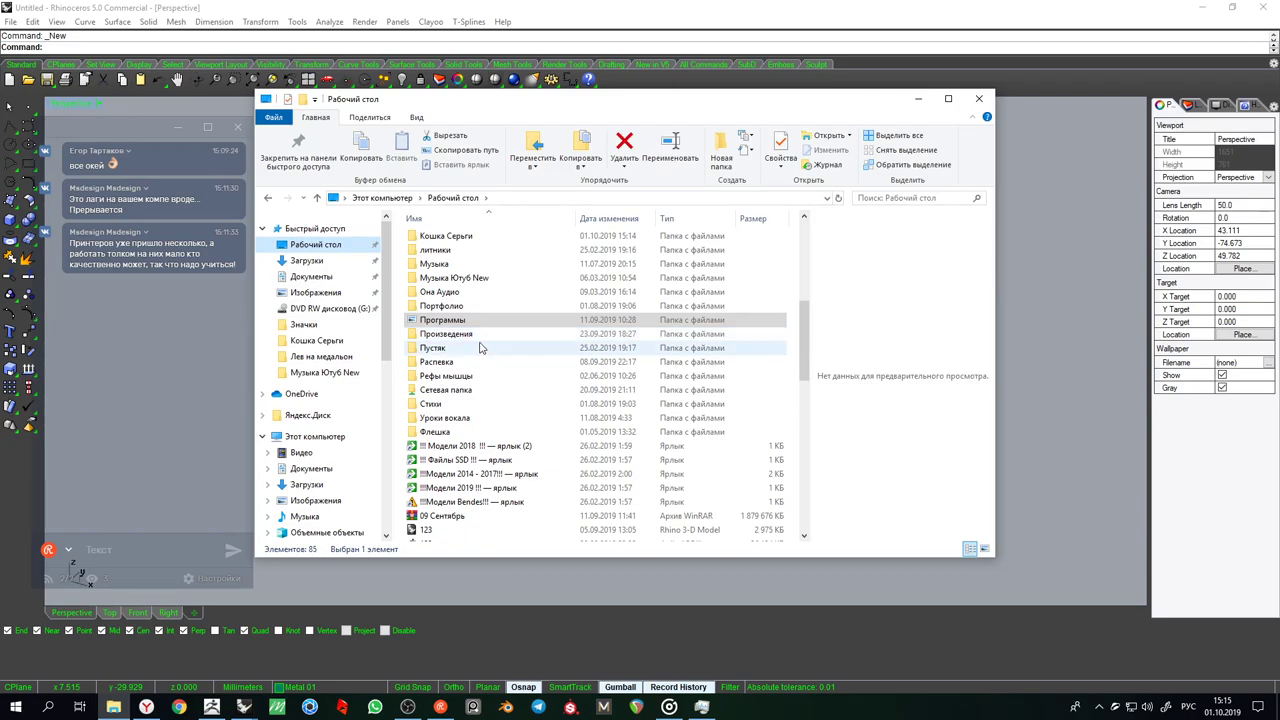
Browse the desktop folders in File Explorer and bring the empty Rhino document to the front
{"action": "scroll", "scroll_direction": "up", "scroll_amount": 3}
{"action": "left_click_drag", "start_coordinate": [461, 307], "coordinate": [660, 411]}
{"action": "scroll", "scroll_direction": "down", "scroll_amount": 3}
{"action": "scroll", "scroll_direction": "up", "scroll_amount": 3}
{"action": "left_click", "coordinate": [596, 357]}
{"action": "scroll", "scroll_direction": "up", "scroll_amount": 3}
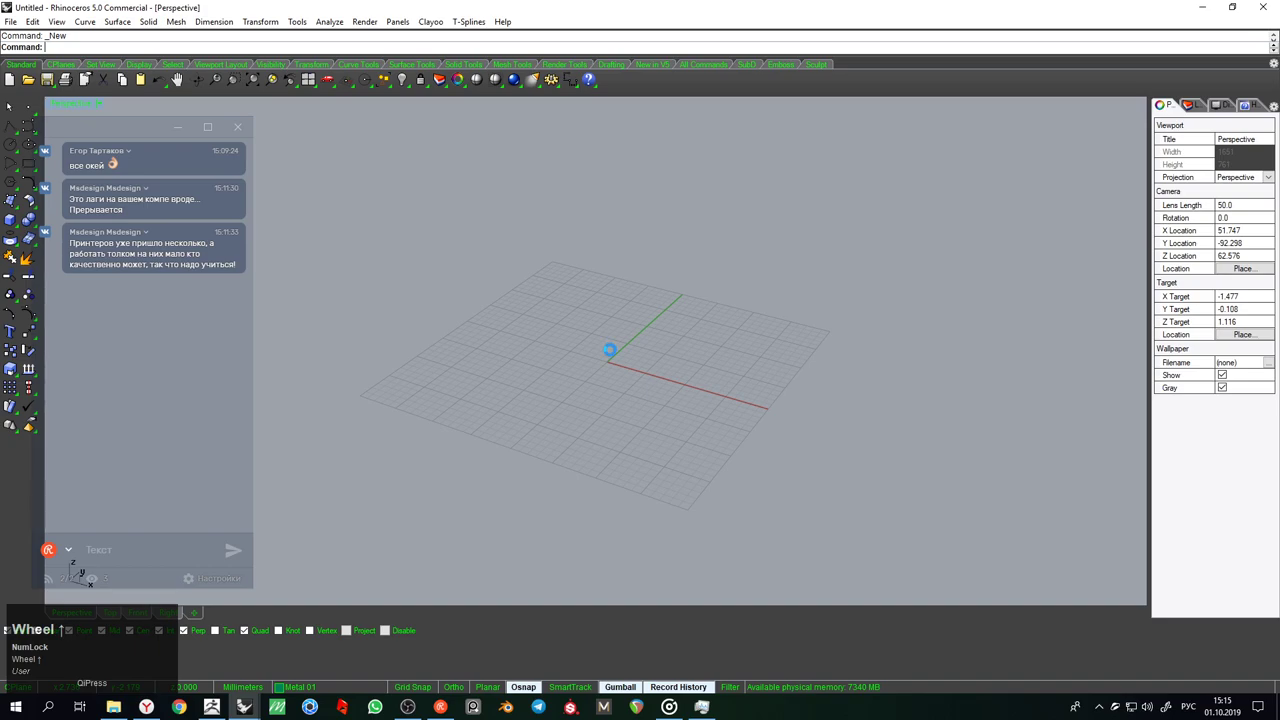
{"action": "scroll", "scroll_direction": "up", "scroll_amount": 3}
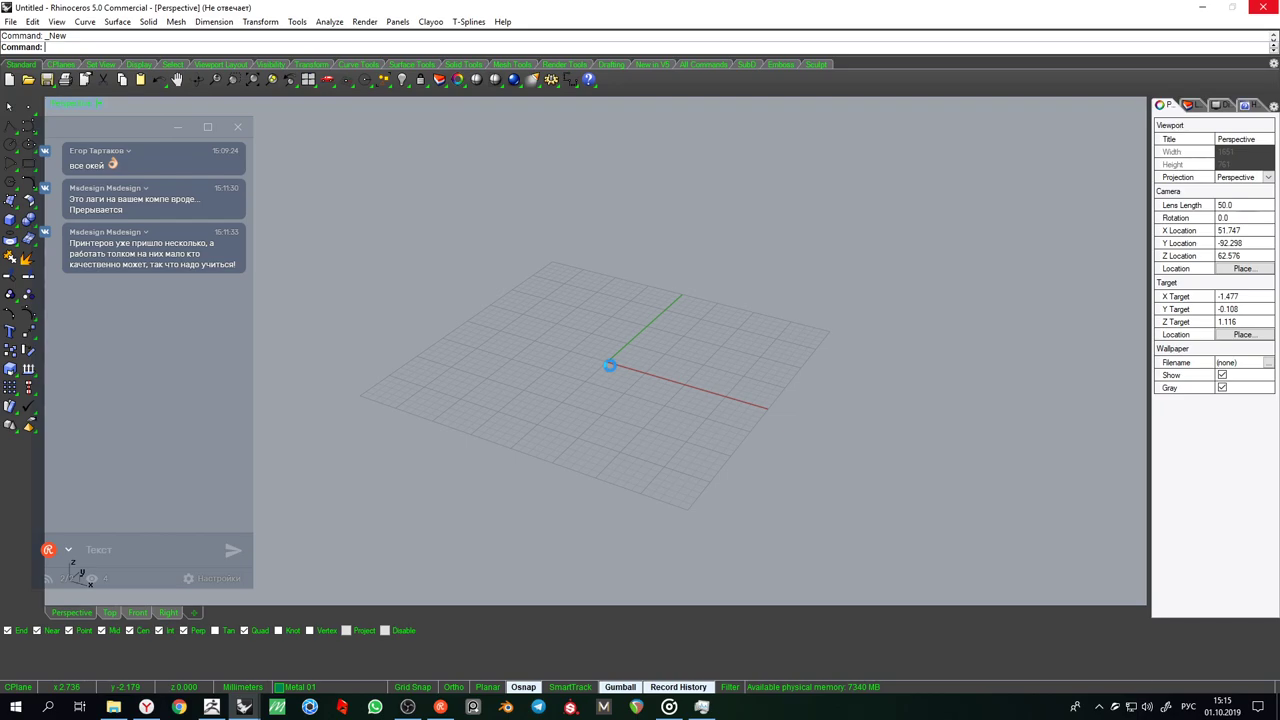
Move the panda head mesh with the gumball closer to the tiger head in Top view
{"action": "scroll", "scroll_direction": "down", "scroll_amount": 3}
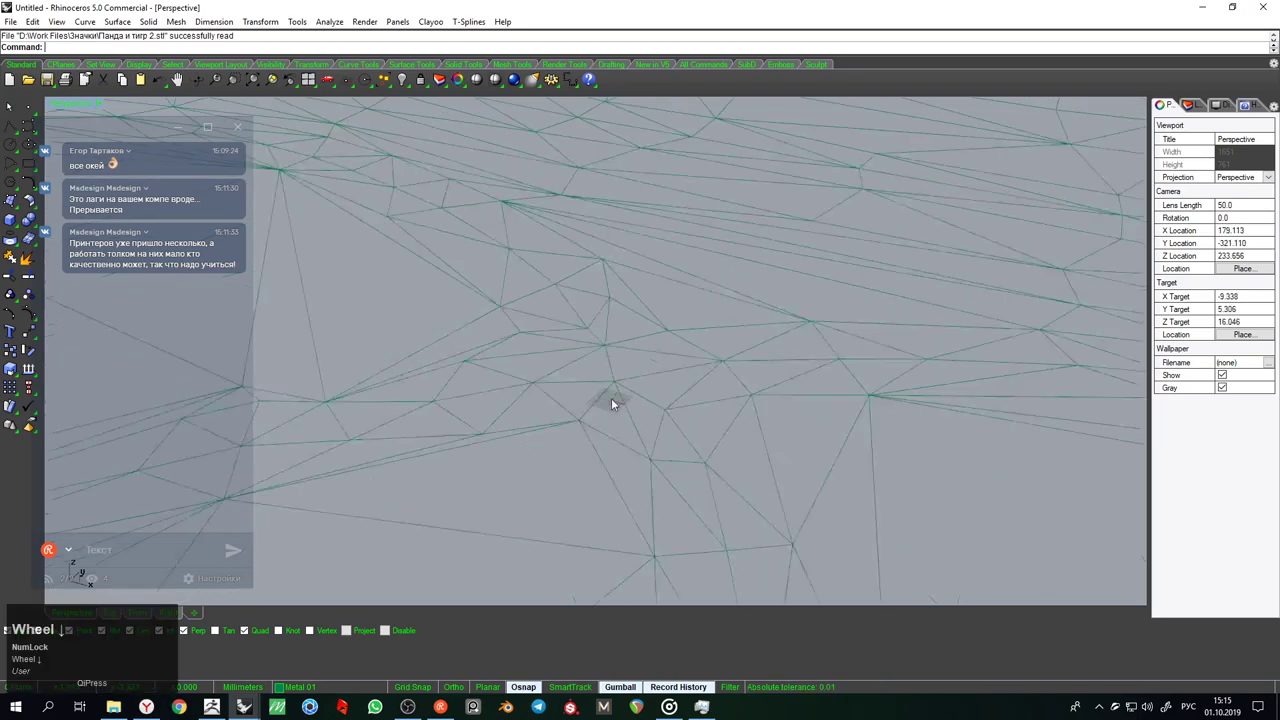
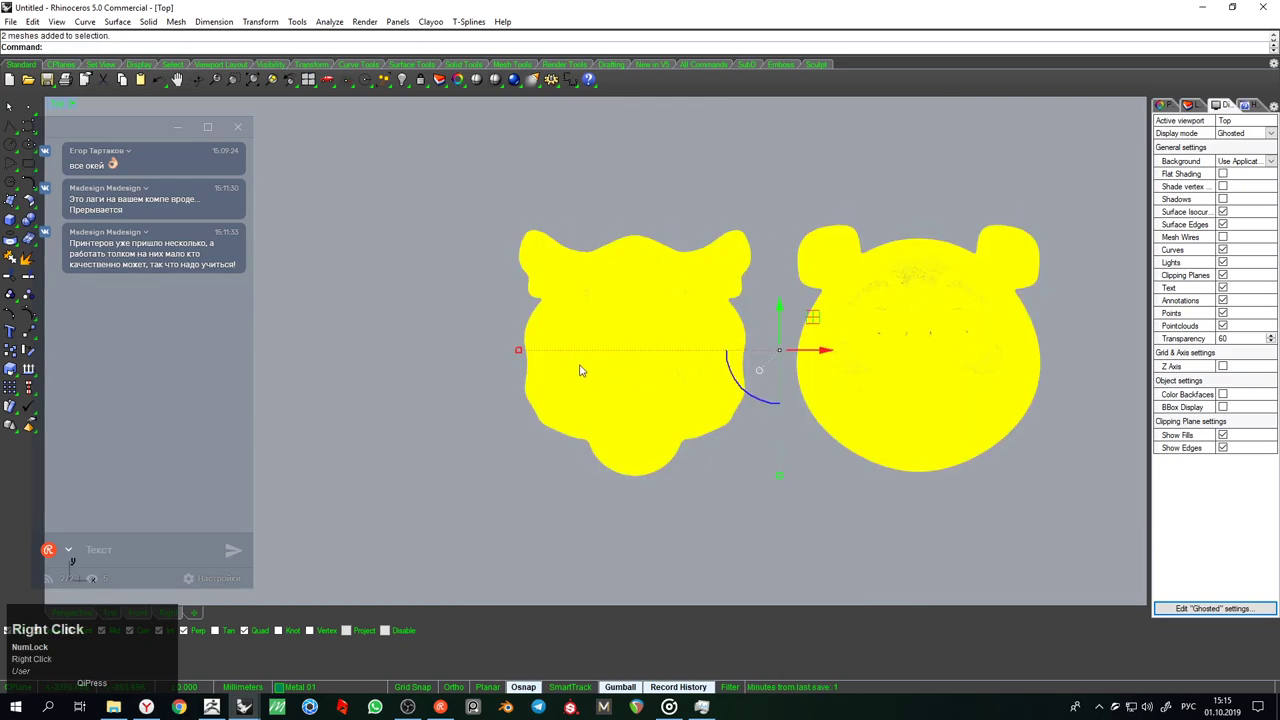
{"action": "left_click_drag", "start_coordinate": [524, 357], "coordinate": [599, 338]}
{"action": "scroll", "scroll_direction": "down", "scroll_amount": 3}
{"action": "scroll", "scroll_direction": "up", "scroll_amount": 3}
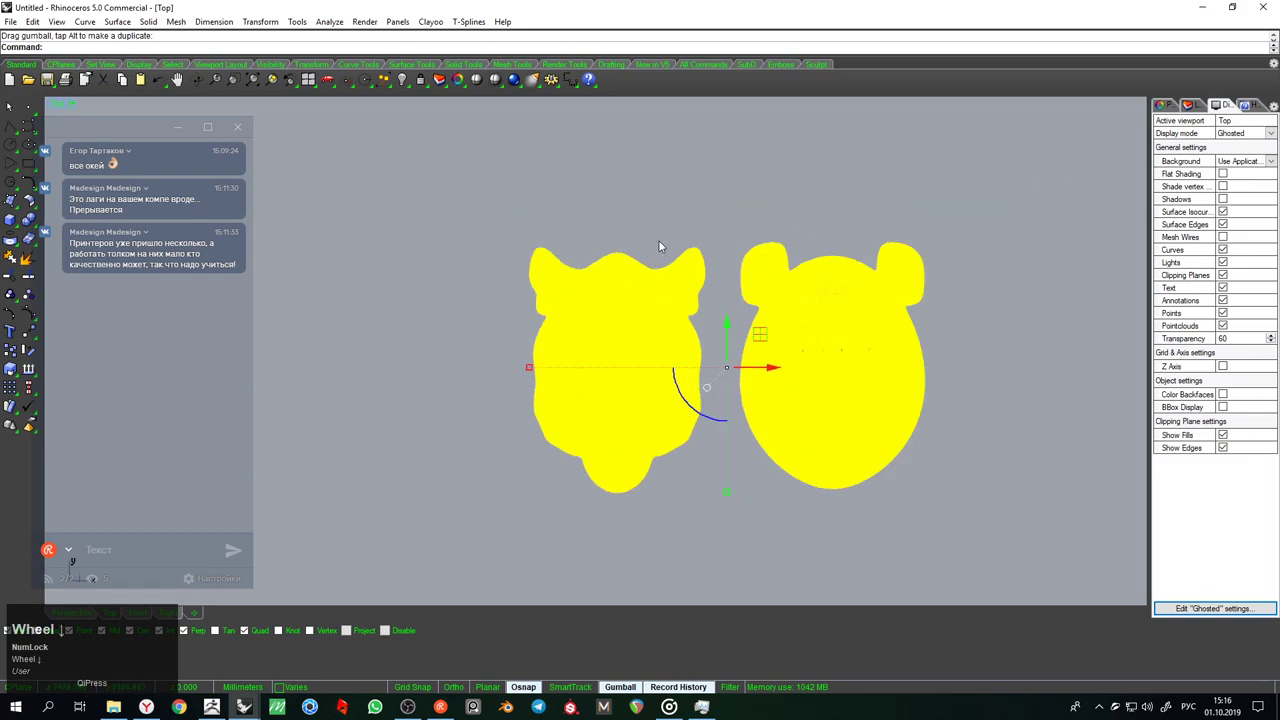
{"action": "scroll", "scroll_direction": "down", "scroll_amount": 3}
{"action": "scroll", "scroll_direction": "up", "scroll_amount": 3}
Select only the tiger head mesh, then deselect both head meshes
{"action": "left_click", "coordinate": [665, 214]}
{"action": "right_click", "coordinate": [665, 216]}
{"action": "scroll", "scroll_direction": "down", "scroll_amount": 3}
{"action": "right_click", "coordinate": [669, 363]}
{"action": "left_click", "coordinate": [658, 384]}
{"action": "scroll", "scroll_direction": "up", "scroll_amount": 3}
{"action": "right_click", "coordinate": [653, 400]}
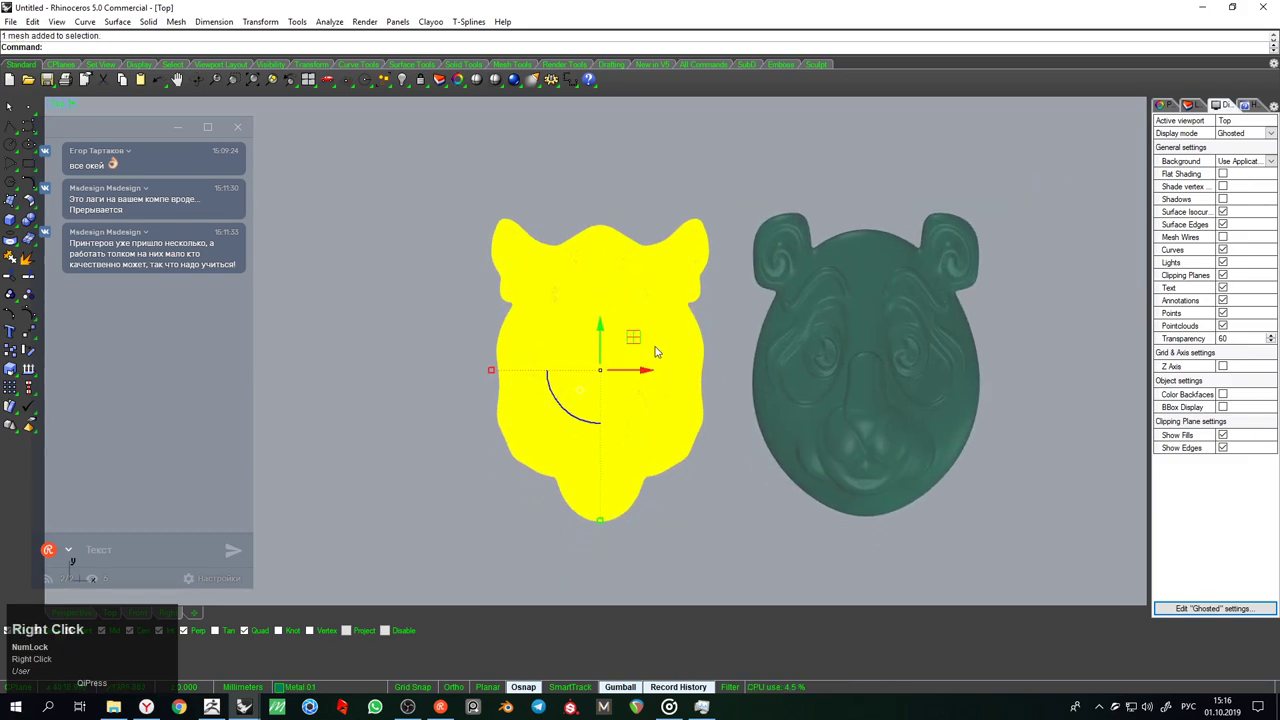
{"action": "left_click", "coordinate": [734, 298]}
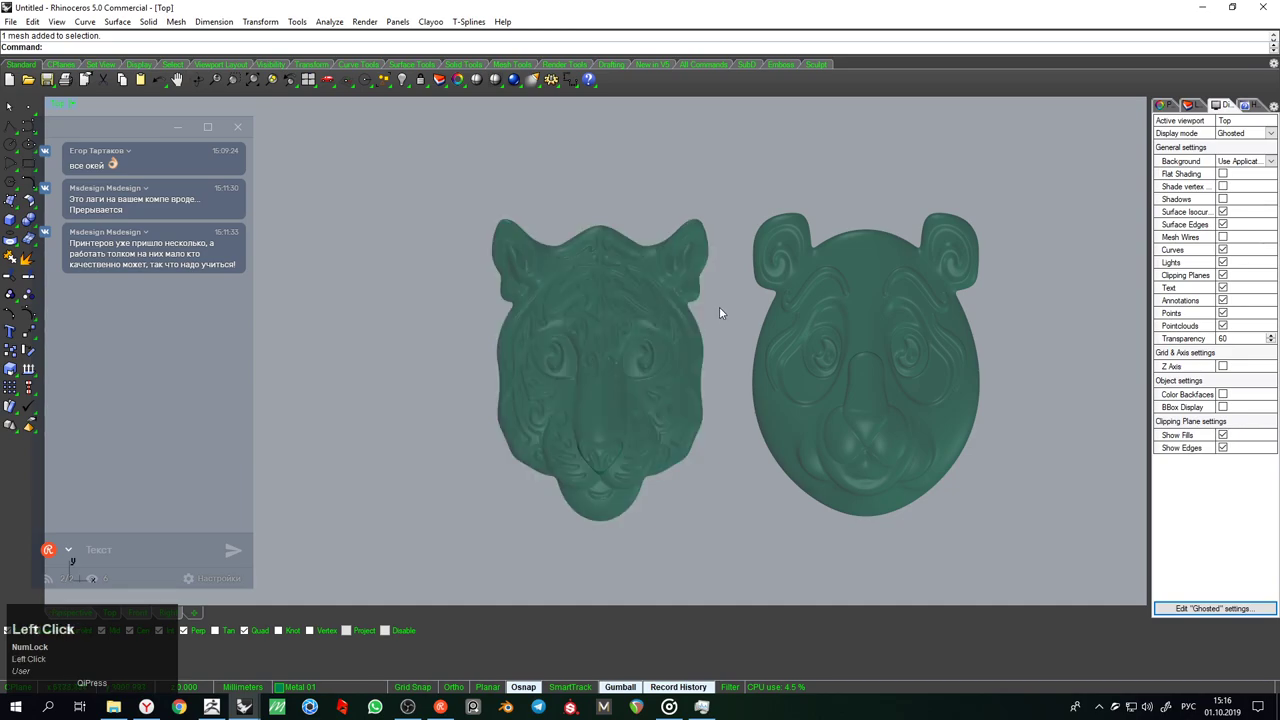
Delete and undo until the Top viewport is empty of both meshes
{"action": "key", "text": "z"}
{"action": "left_click", "coordinate": [726, 317]}
{"action": "key", "text": "z"}
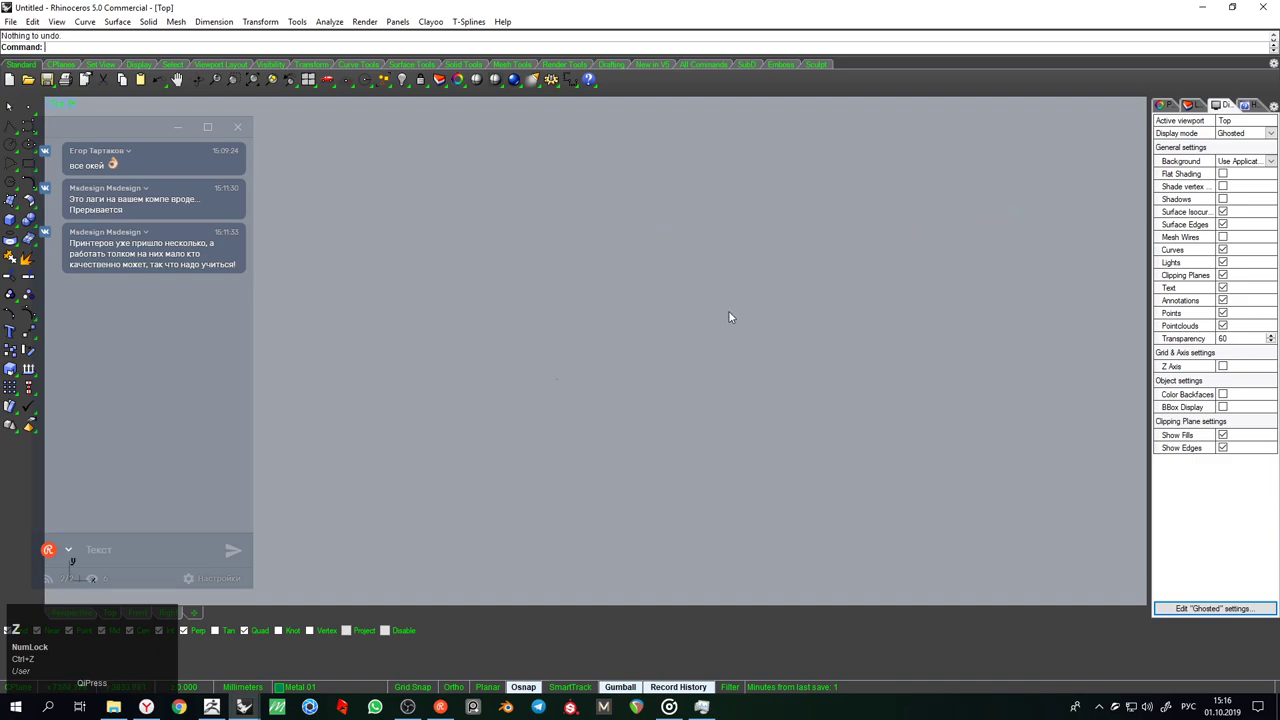
{"action": "scroll", "scroll_direction": "down", "scroll_amount": 3}
{"action": "scroll", "scroll_direction": "up", "scroll_amount": 3}
{"action": "right_click", "coordinate": [666, 334]}
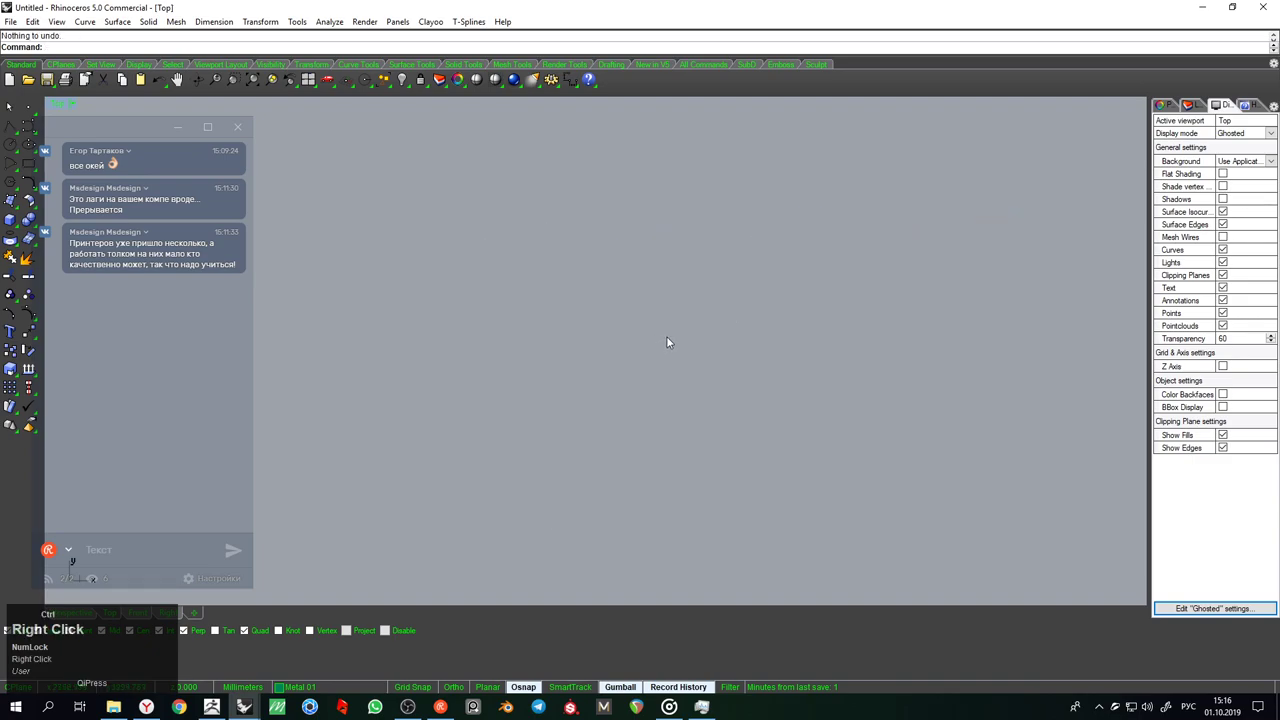
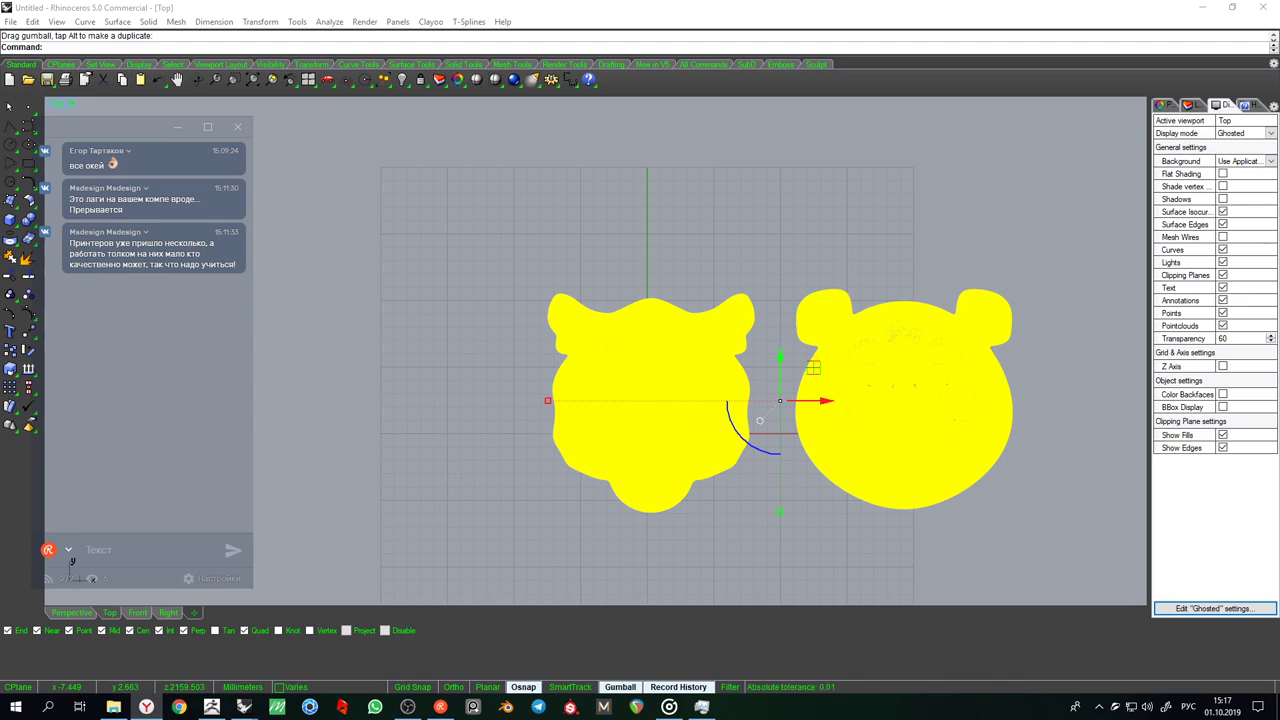
Zoom the Right wireframe viewport on the two selected head meshes
{"action": "scroll", "scroll_direction": "down", "scroll_amount": 3}
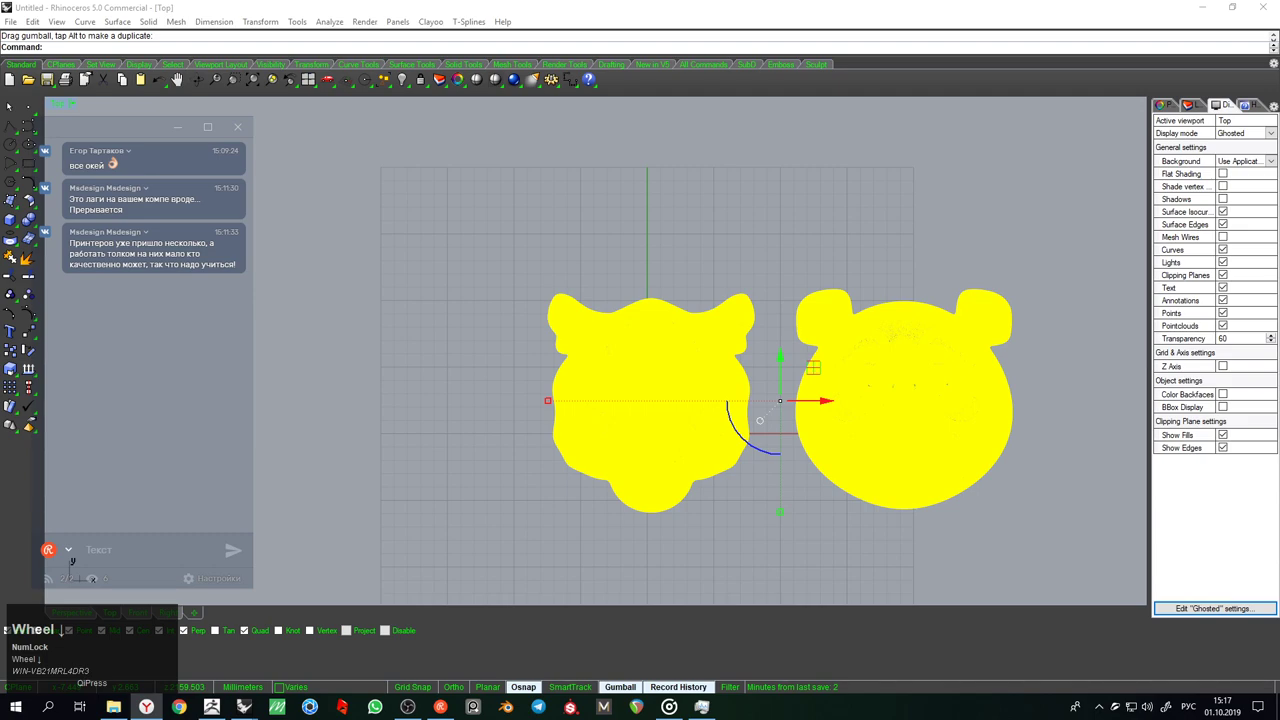
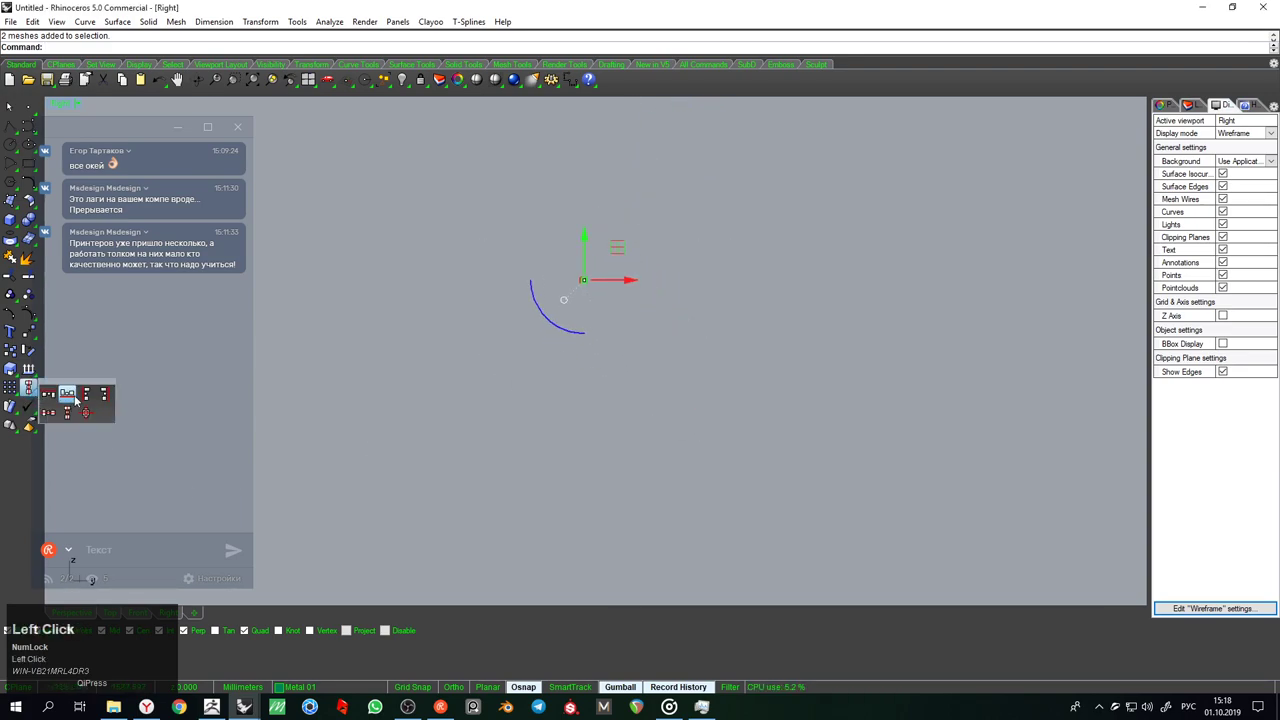
Confirm the Align on both meshes, bottom-aligning them at point 0
{"action": "key", "text": "Return"}
{"action": "scroll", "scroll_direction": "up", "scroll_amount": 3}
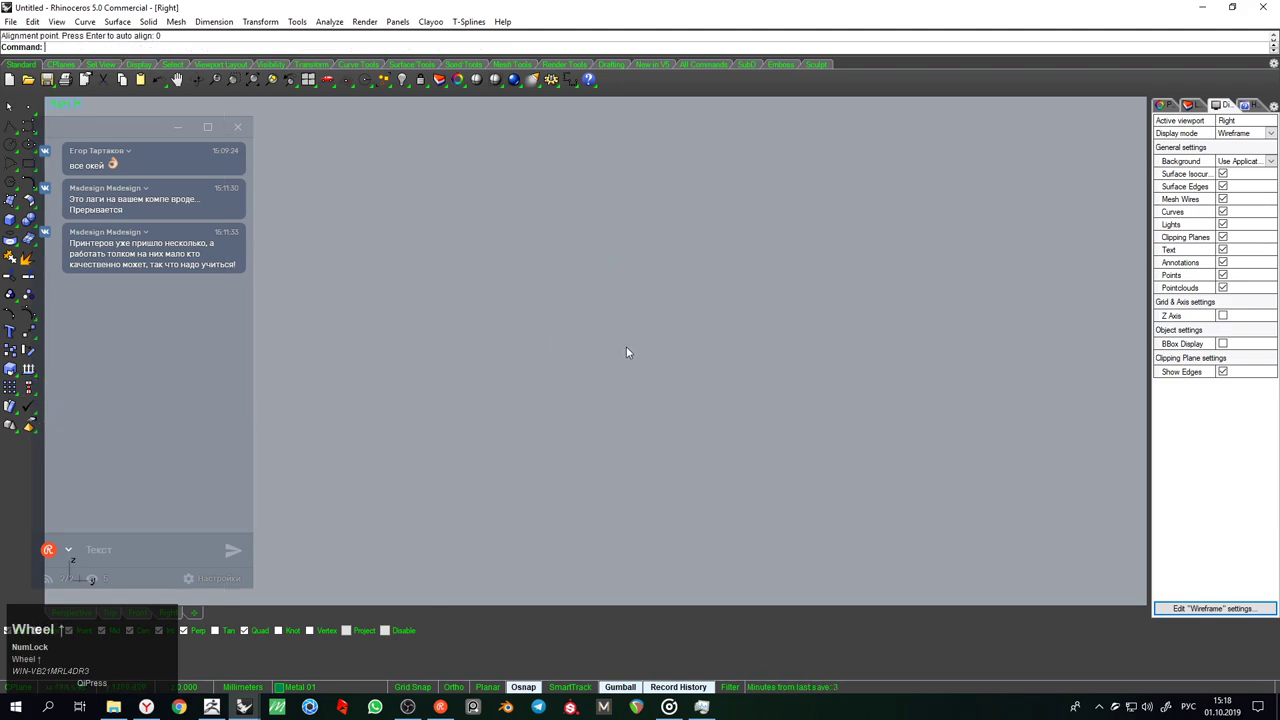
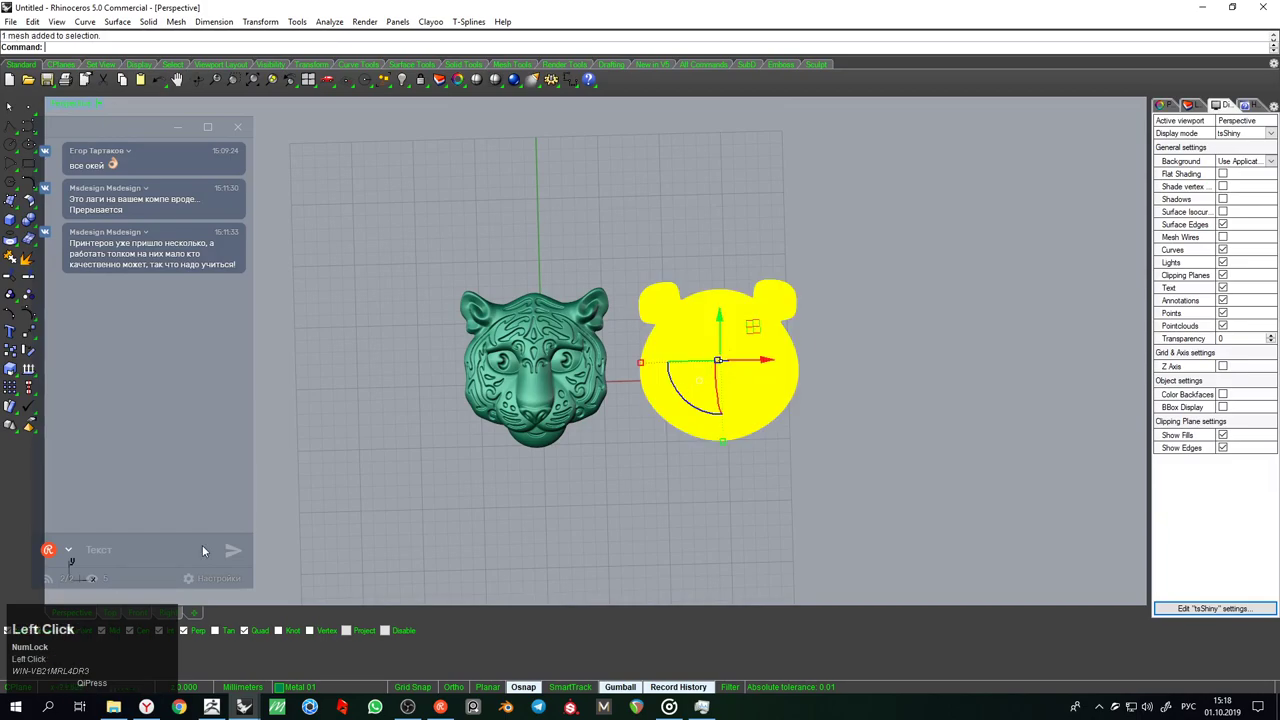
Align the meshes on their vertical centres and drag the panda head below the tiger head
{"action": "scroll", "scroll_direction": "down", "scroll_amount": 3}
{"action": "right_click", "coordinate": [664, 343]}
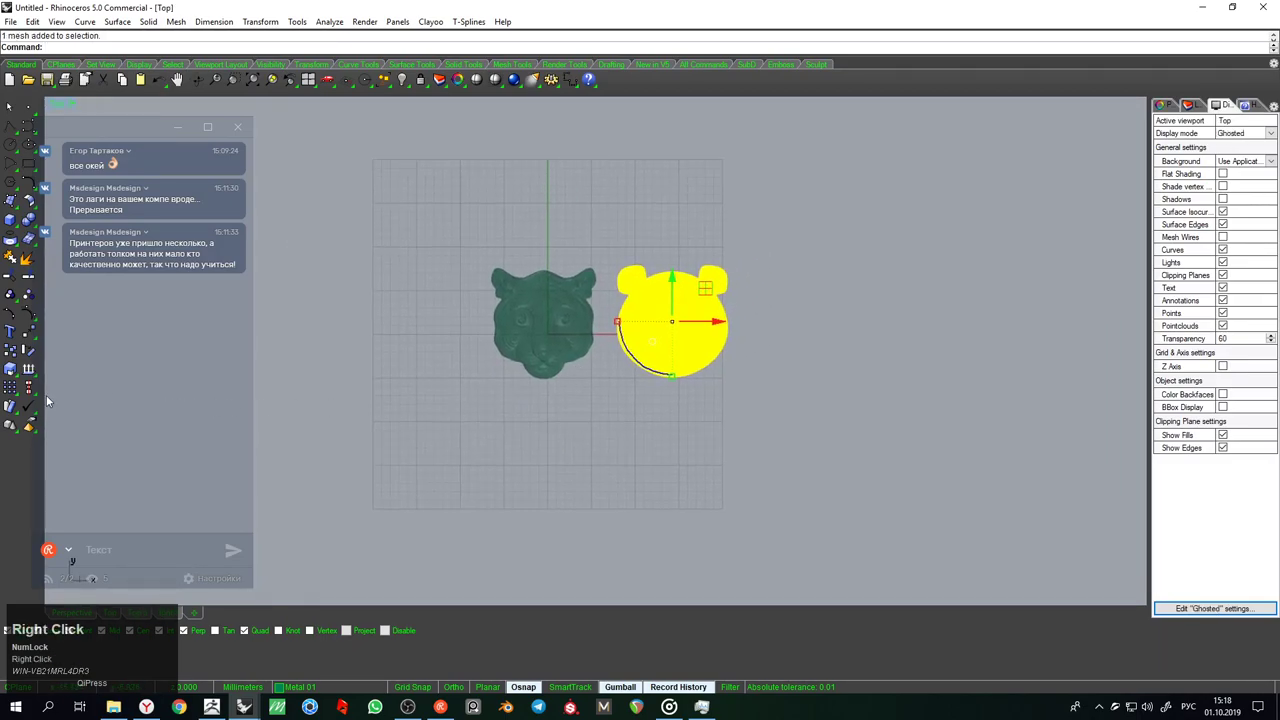
{"action": "left_click", "coordinate": [38, 400]}
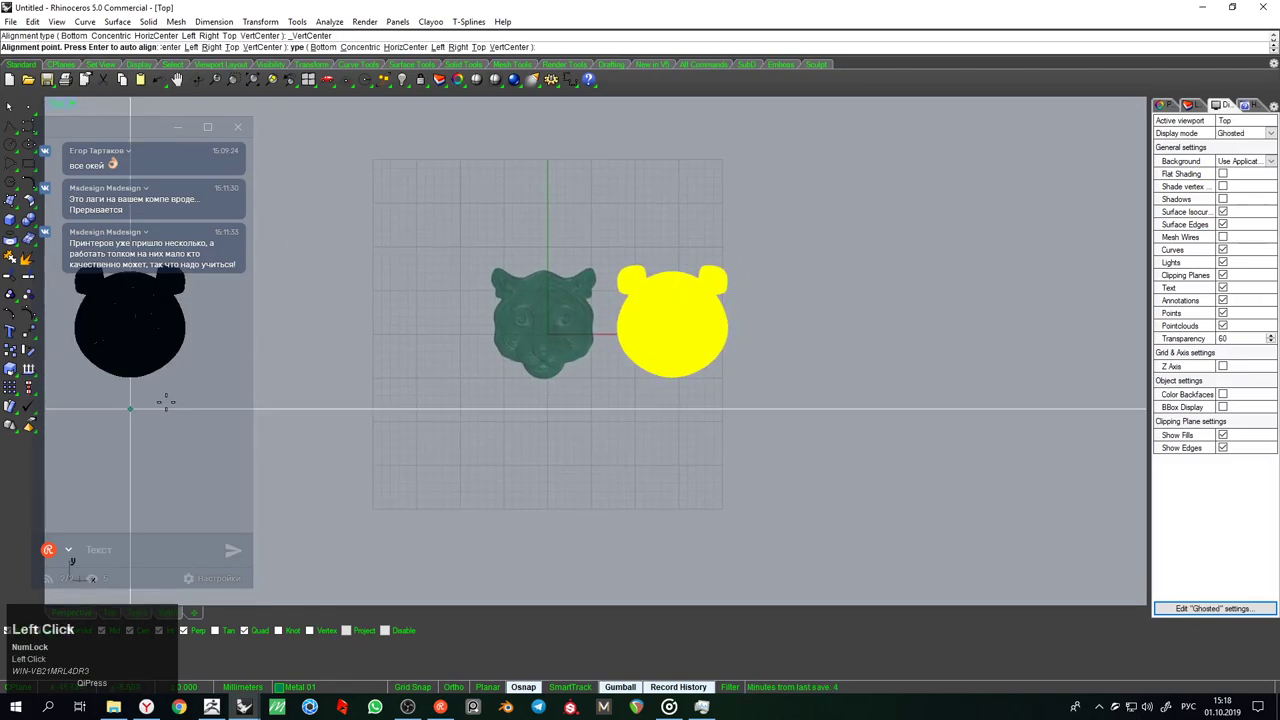
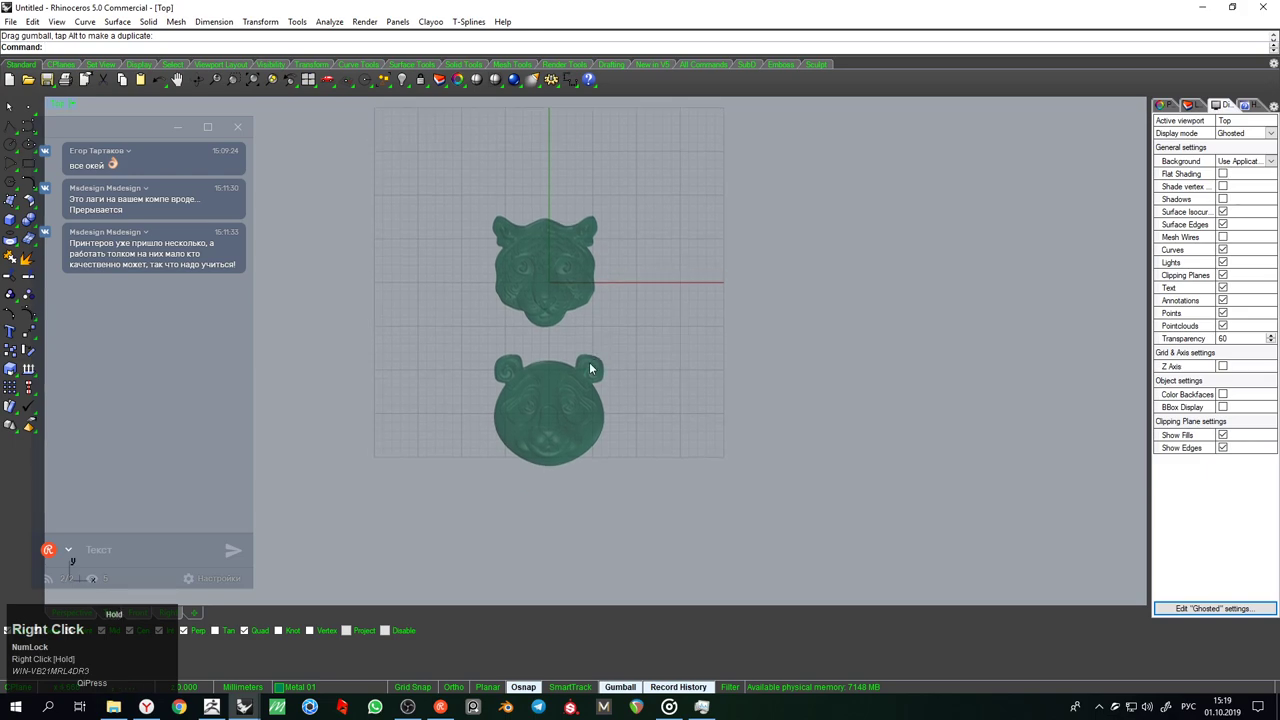
{"action": "left_click", "coordinate": [562, 393]}
{"action": "right_click", "coordinate": [548, 435]}
{"action": "left_click", "coordinate": [552, 305]}
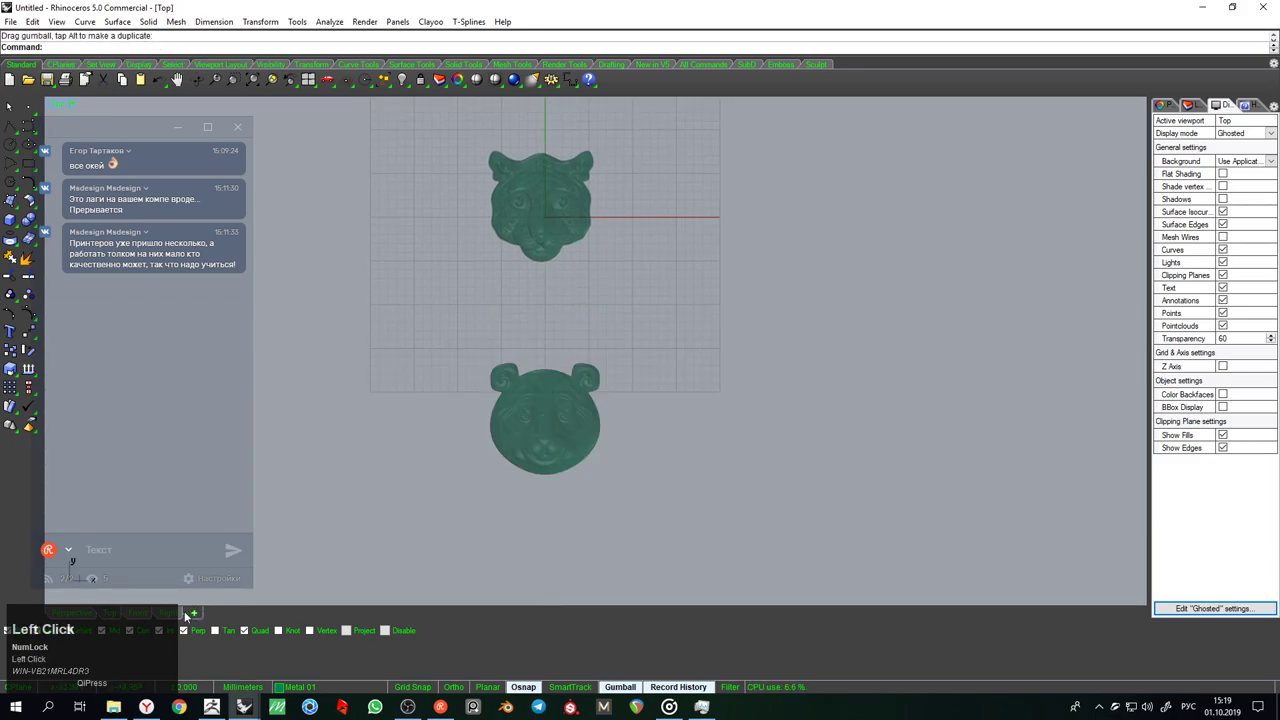
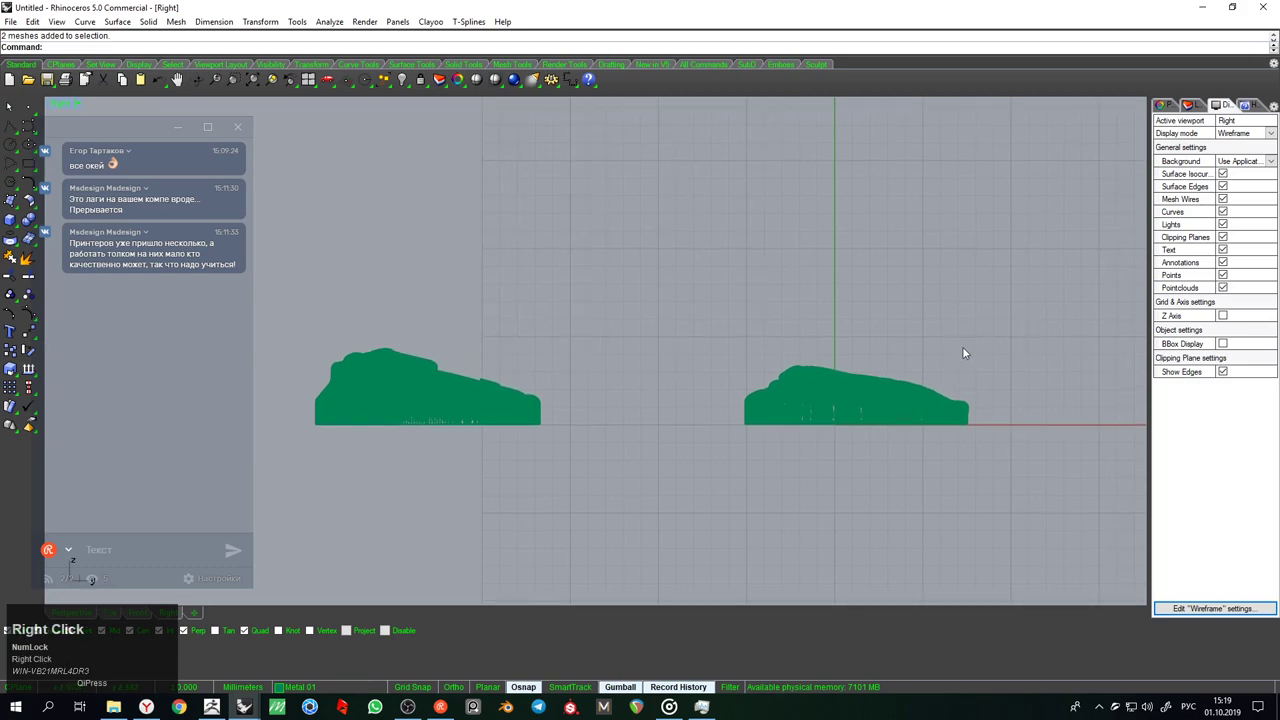
Start CageEdit with a bounding box on the mesh and undo the trial deformation
{"action": "left_click", "coordinate": [424, 367]}
{"action": "scroll", "scroll_direction": "up", "scroll_amount": 3}
{"action": "left_click", "coordinate": [445, 462]}
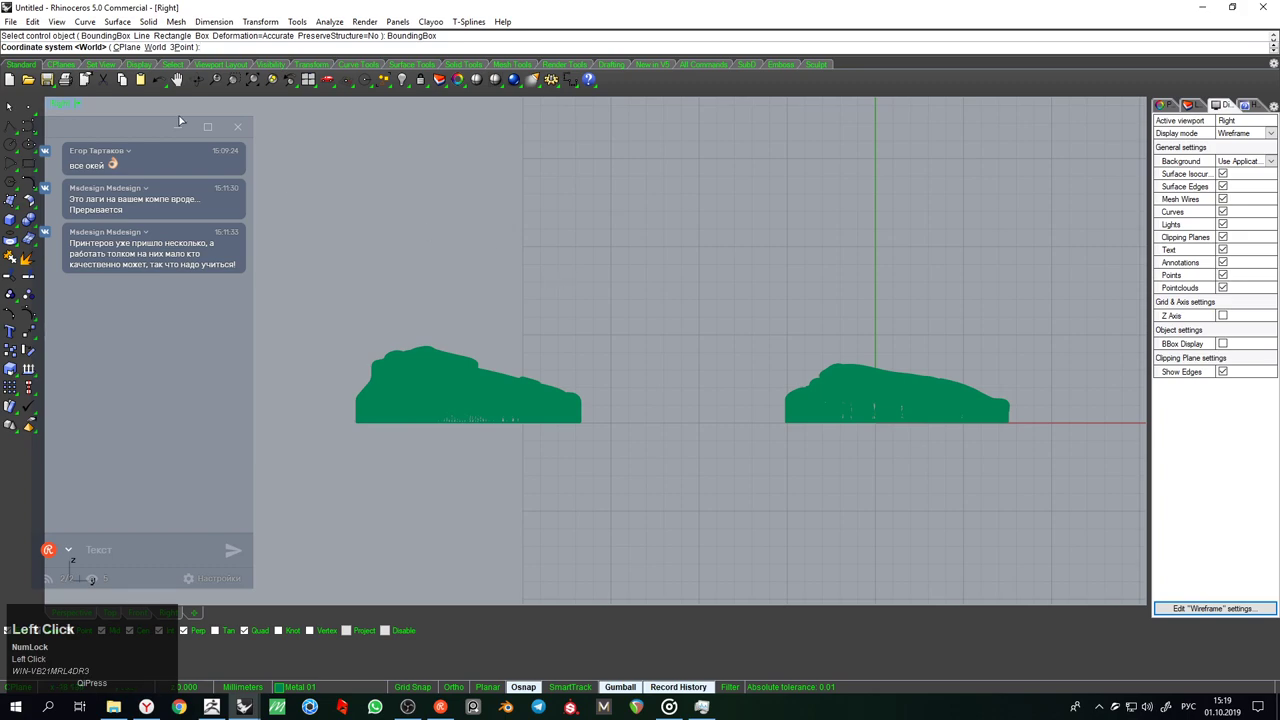
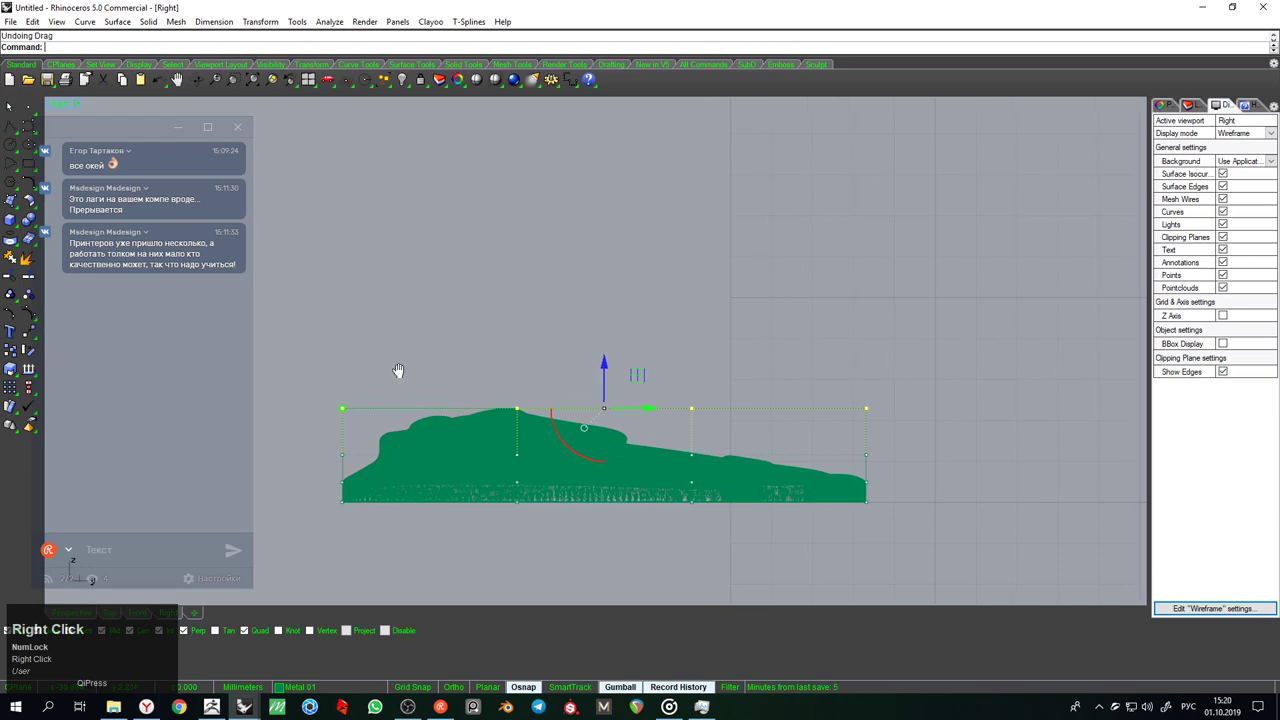
{"action": "scroll", "scroll_direction": "down", "scroll_amount": 3}
{"action": "key", "text": "ctrl+z"}
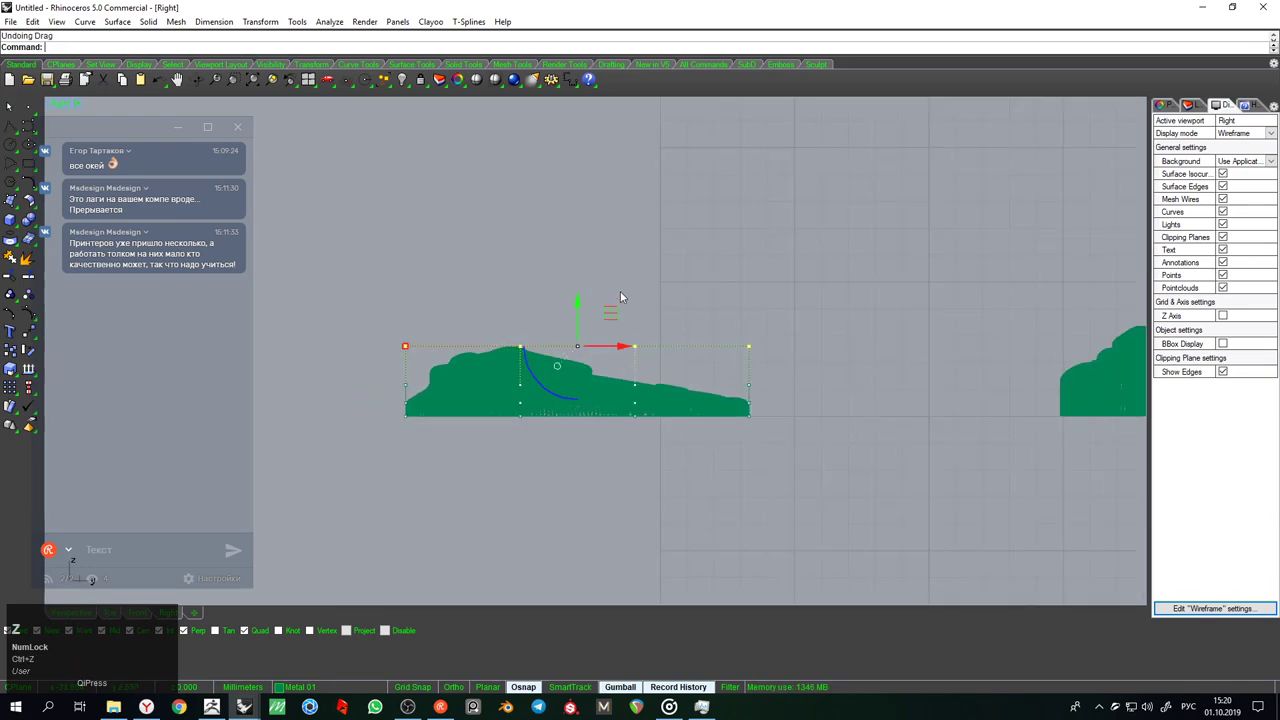
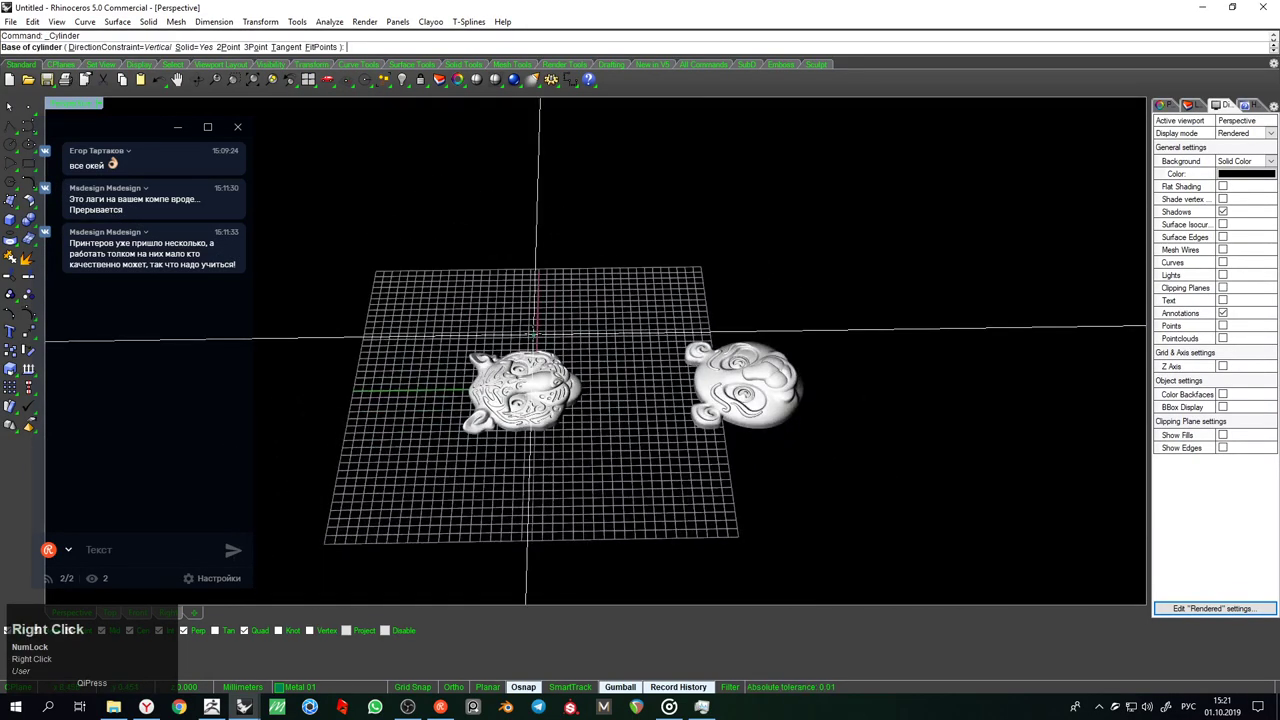
Confirm the cylinder base point at the origin on the tiger head, ready for a radius
{"action": "key", "text": "BackSpace"}
{"action": "key", "text": "Return"}
{"action": "scroll", "scroll_direction": "down", "scroll_amount": 3}
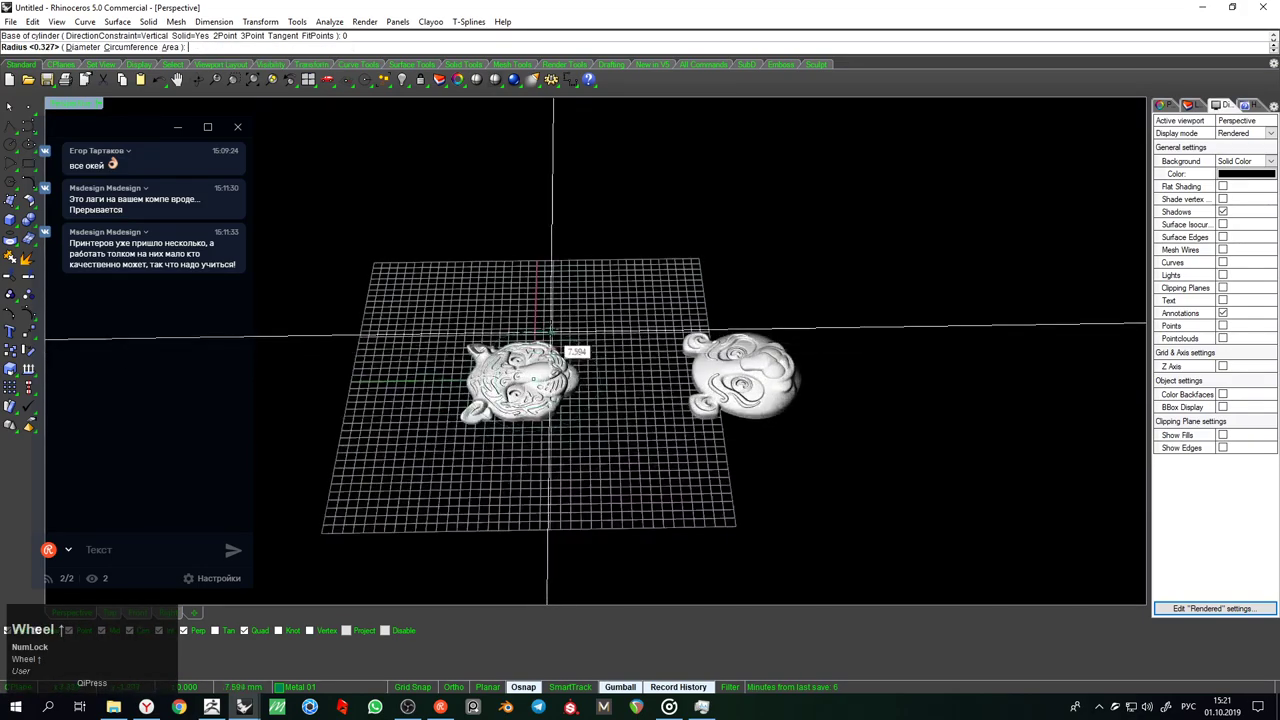
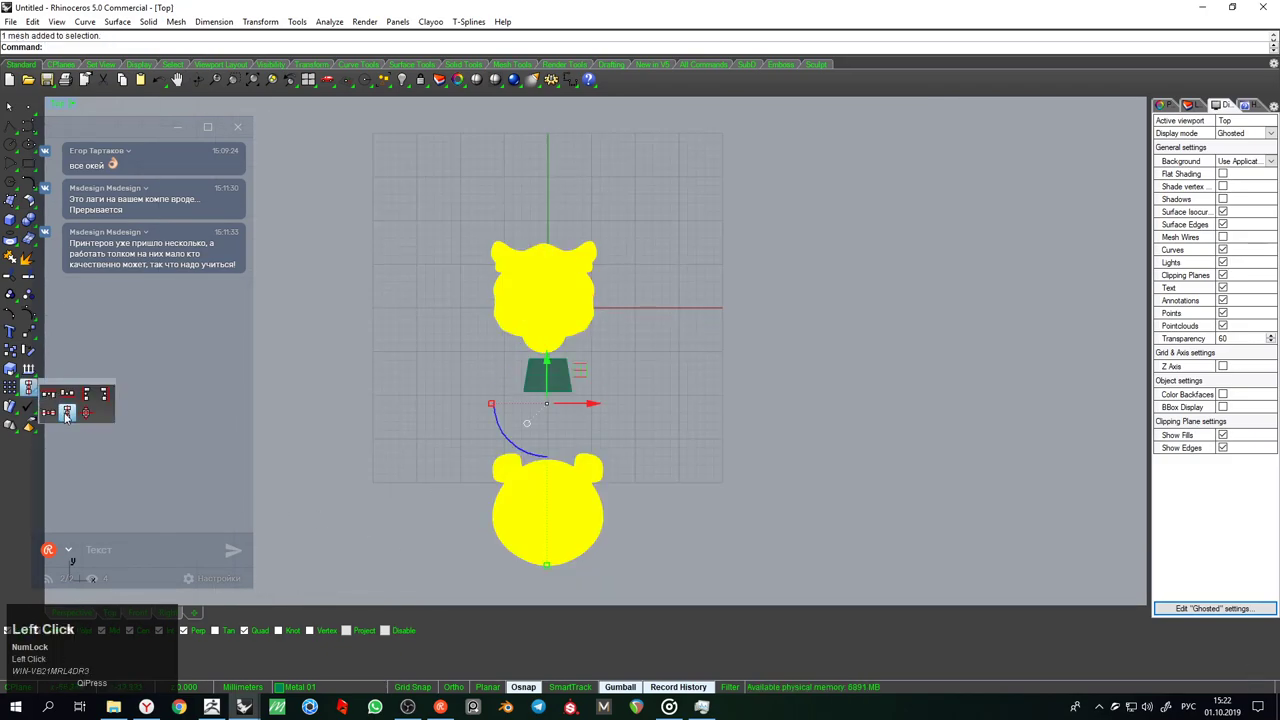
Accept the automatic alignment centring the tapered neck cone under the tiger head
{"action": "scroll", "scroll_direction": "up", "scroll_amount": 3}
{"action": "key", "text": "Return"}
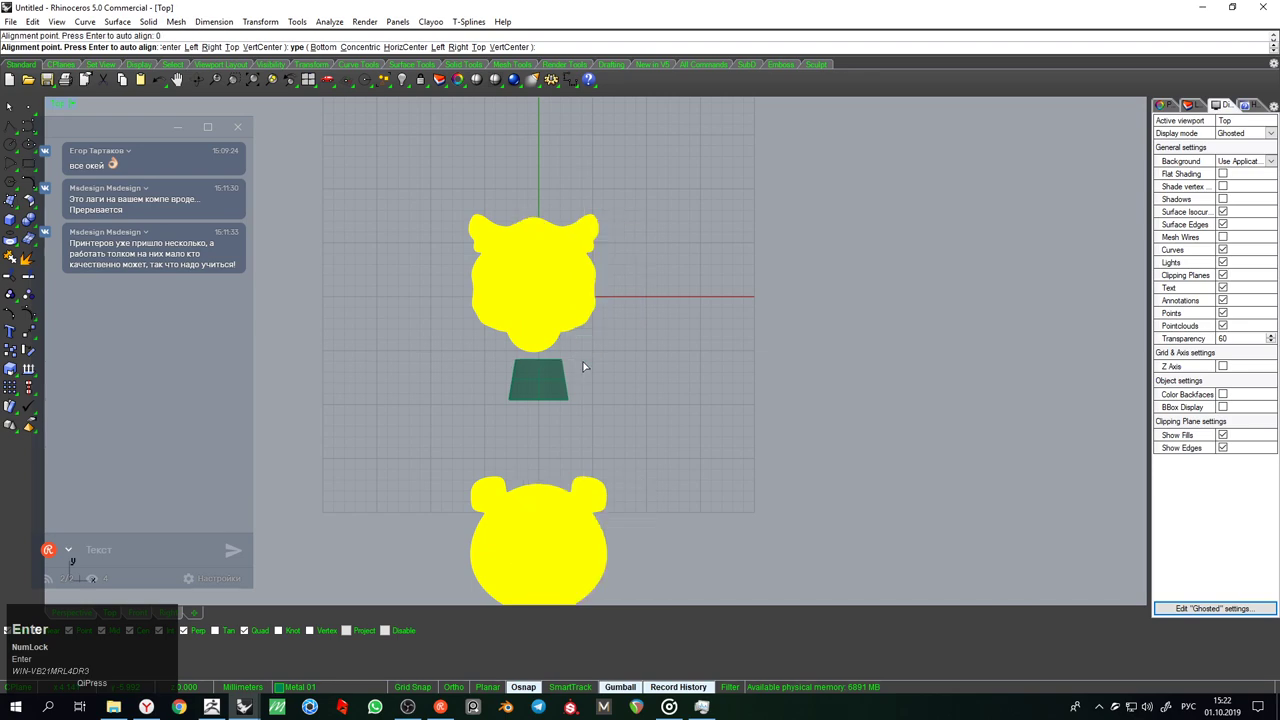
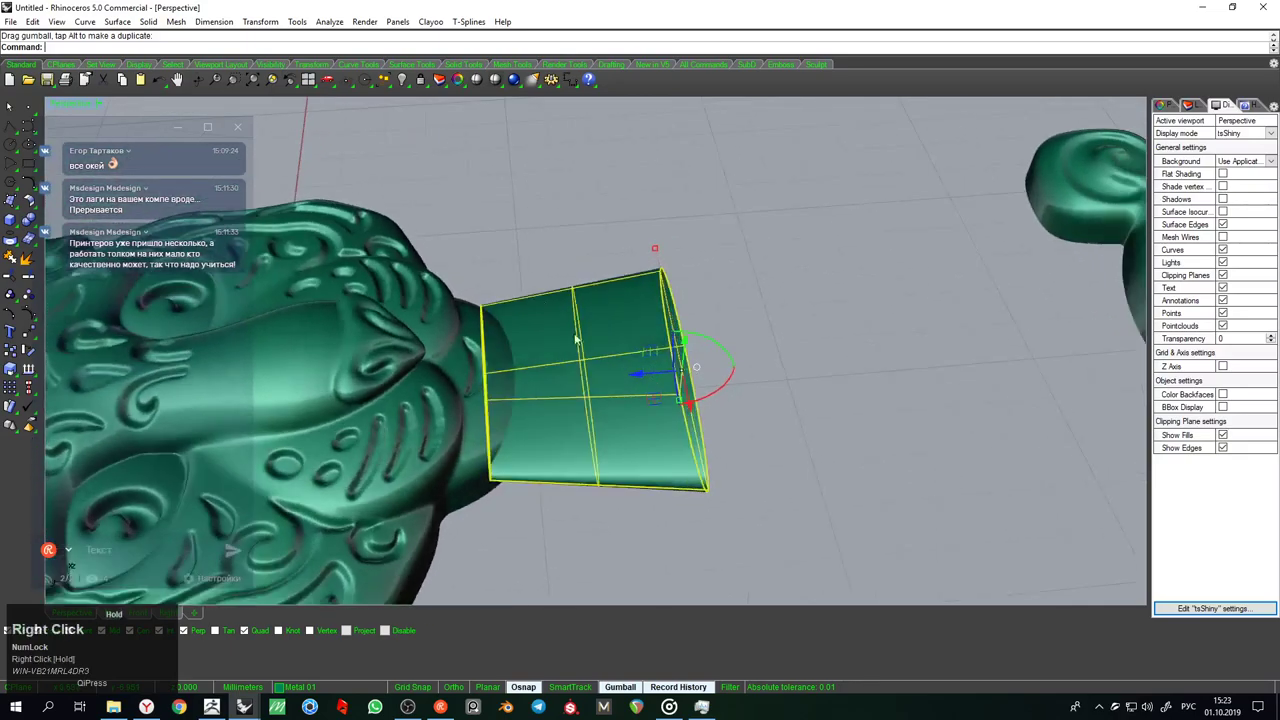
Select the tiger head and lock it against editing before duplicating the neck cone
{"action": "left_click", "coordinate": [525, 259]}
{"action": "scroll", "scroll_direction": "down", "scroll_amount": 3}
{"action": "left_click", "coordinate": [450, 319]}
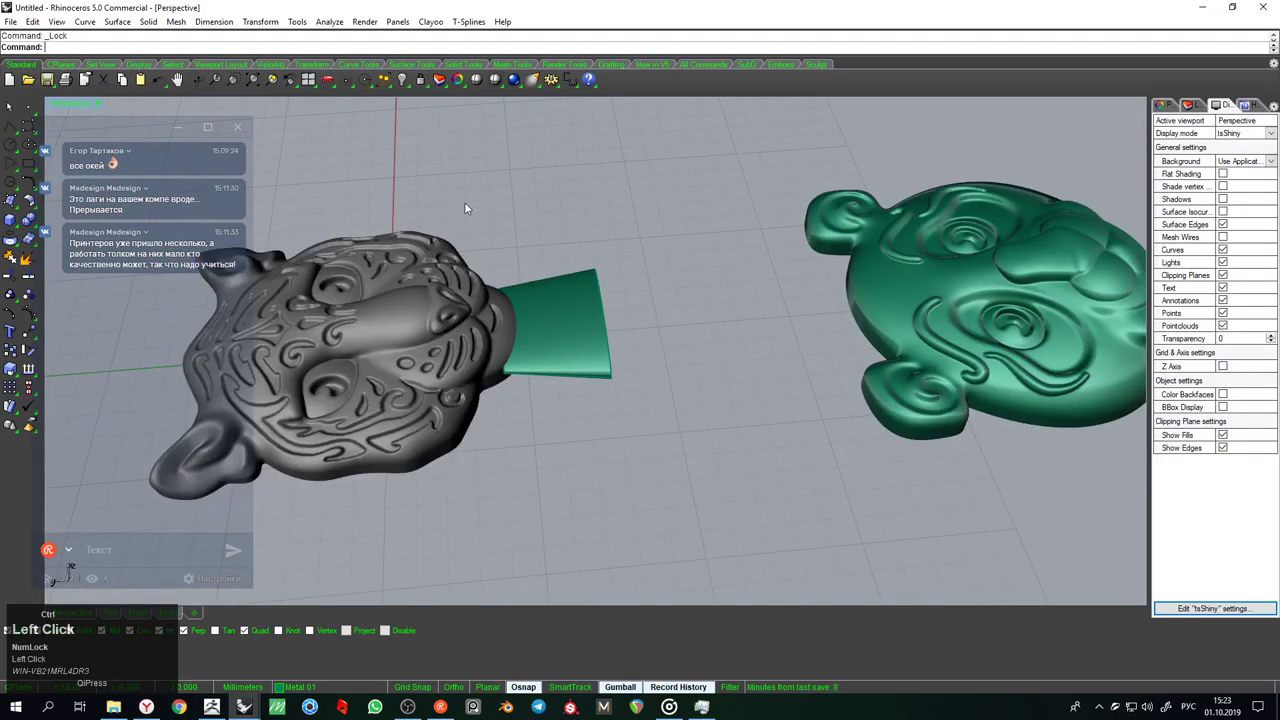
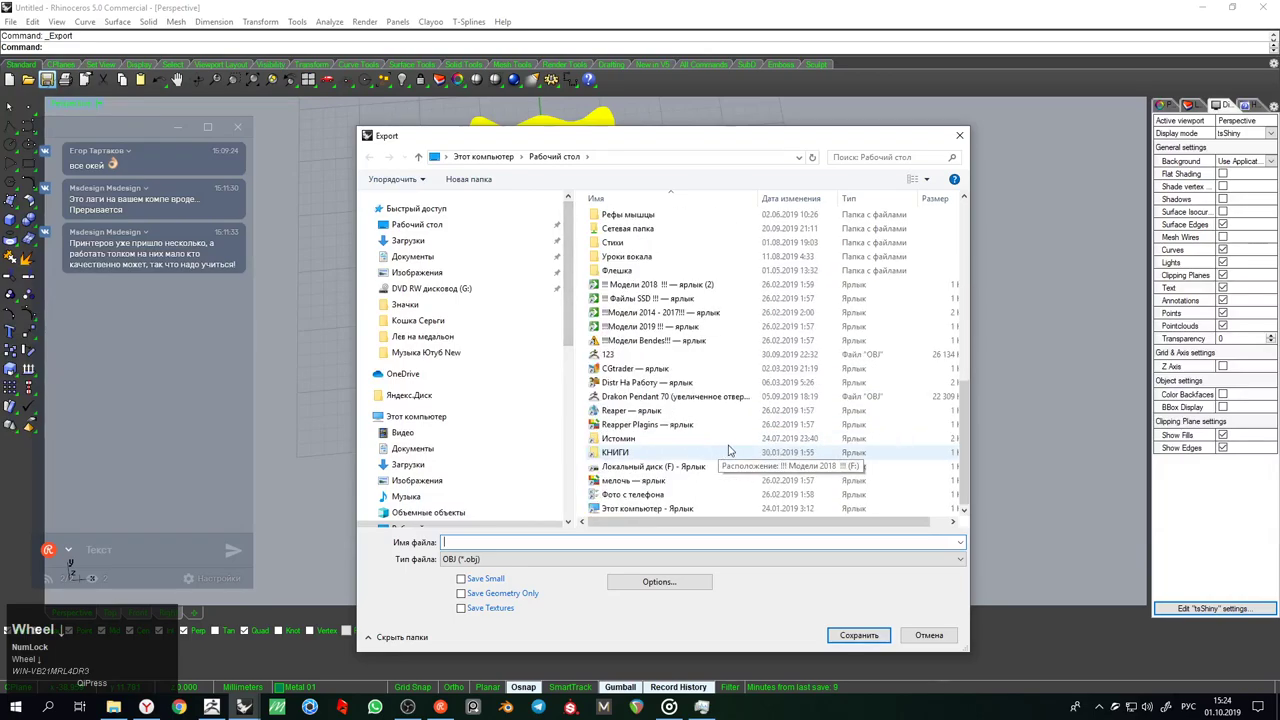
Browse the export dialog to the Значки folder
{"action": "scroll", "scroll_direction": "up", "scroll_amount": 3}
{"action": "scroll", "scroll_direction": "down", "scroll_amount": 3}
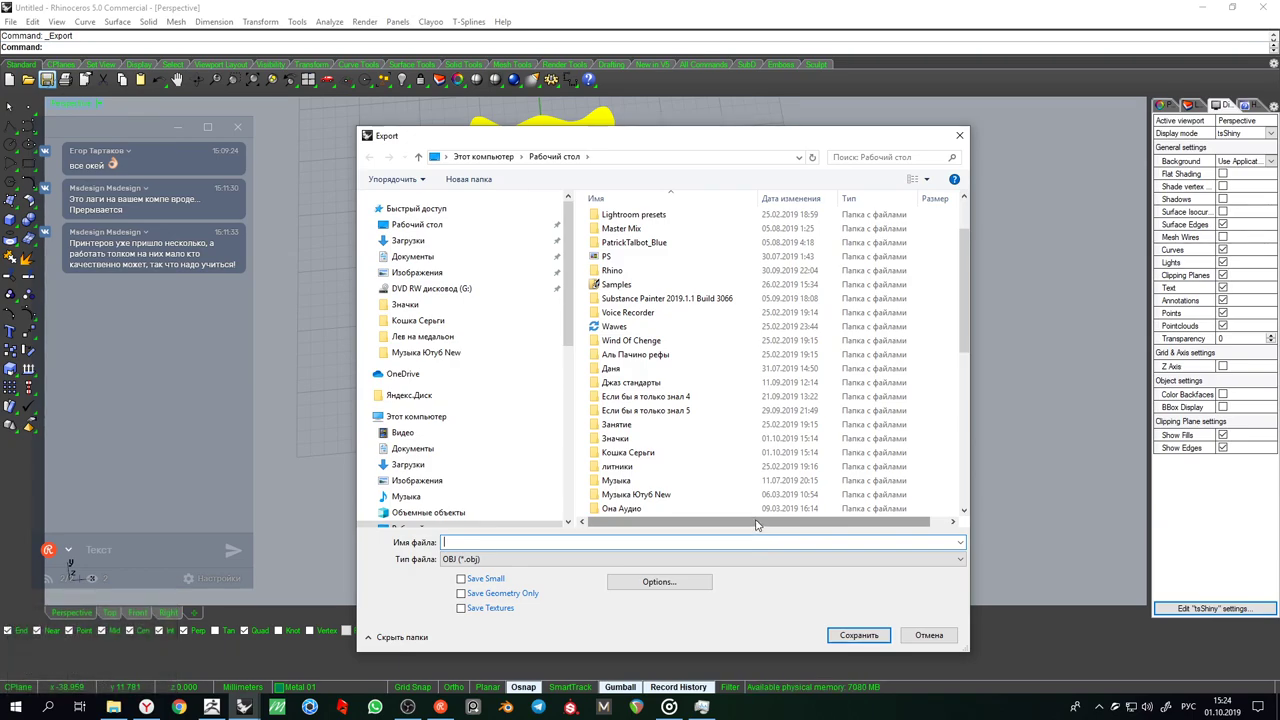
{"action": "scroll", "scroll_direction": "up", "scroll_amount": 3}
{"action": "scroll", "scroll_direction": "down", "scroll_amount": 3}
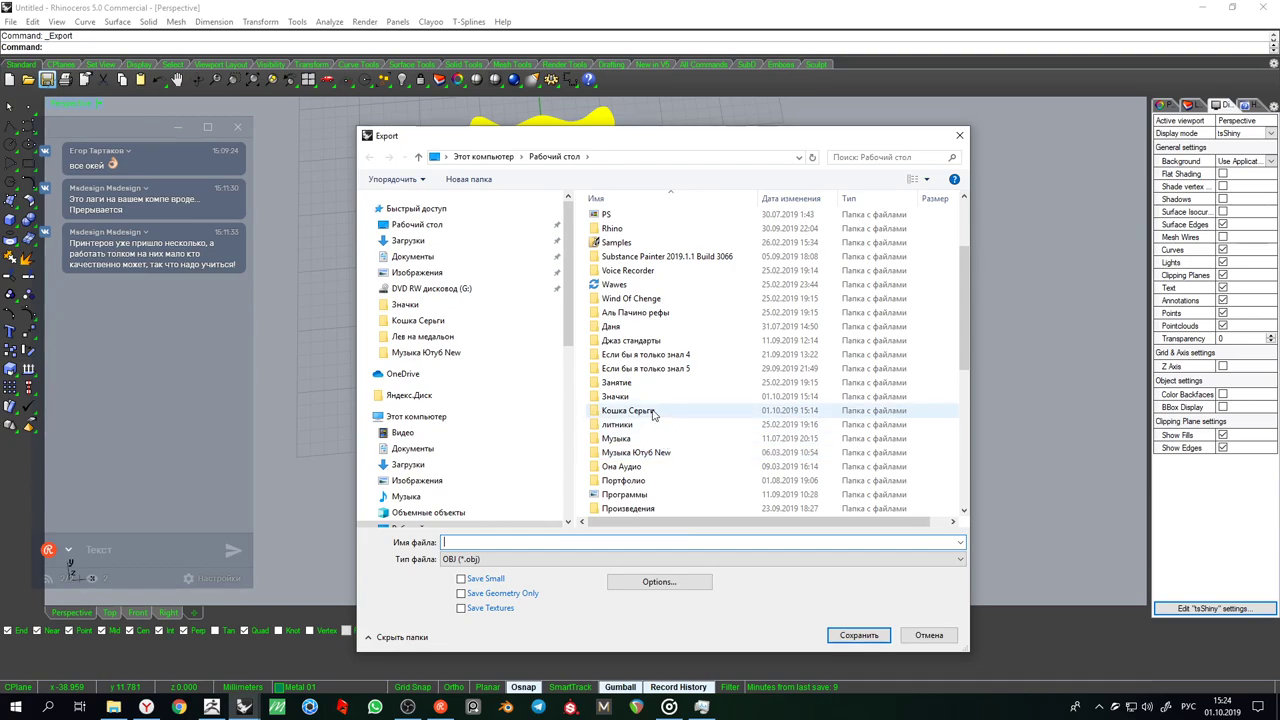
{"action": "left_click", "coordinate": [650, 404]}
Choose STL (Stereolithography) as the export file type for the heads
{"action": "scroll", "scroll_direction": "down", "scroll_amount": 3}
{"action": "left_click", "coordinate": [689, 566]}
{"action": "scroll", "scroll_direction": "down", "scroll_amount": 3}
{"action": "scroll", "scroll_direction": "up", "scroll_amount": 3}
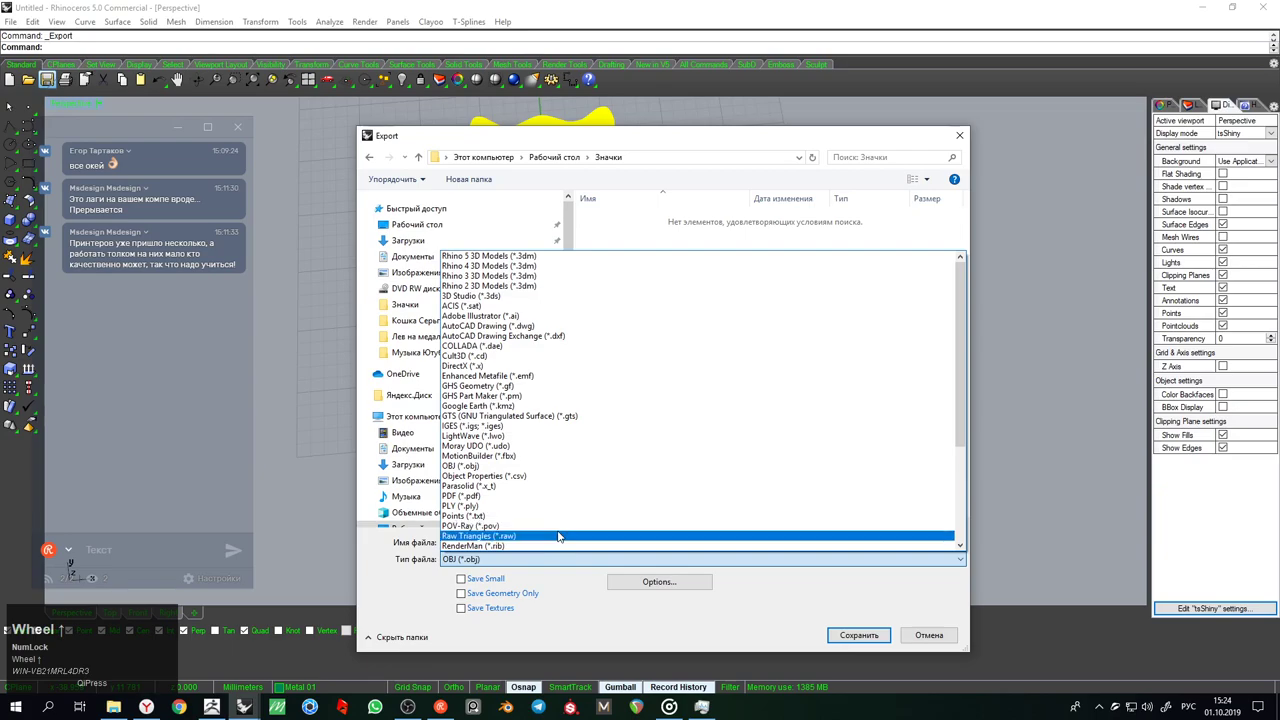
{"action": "scroll", "scroll_direction": "down", "scroll_amount": 3}
{"action": "left_click", "coordinate": [491, 438]}
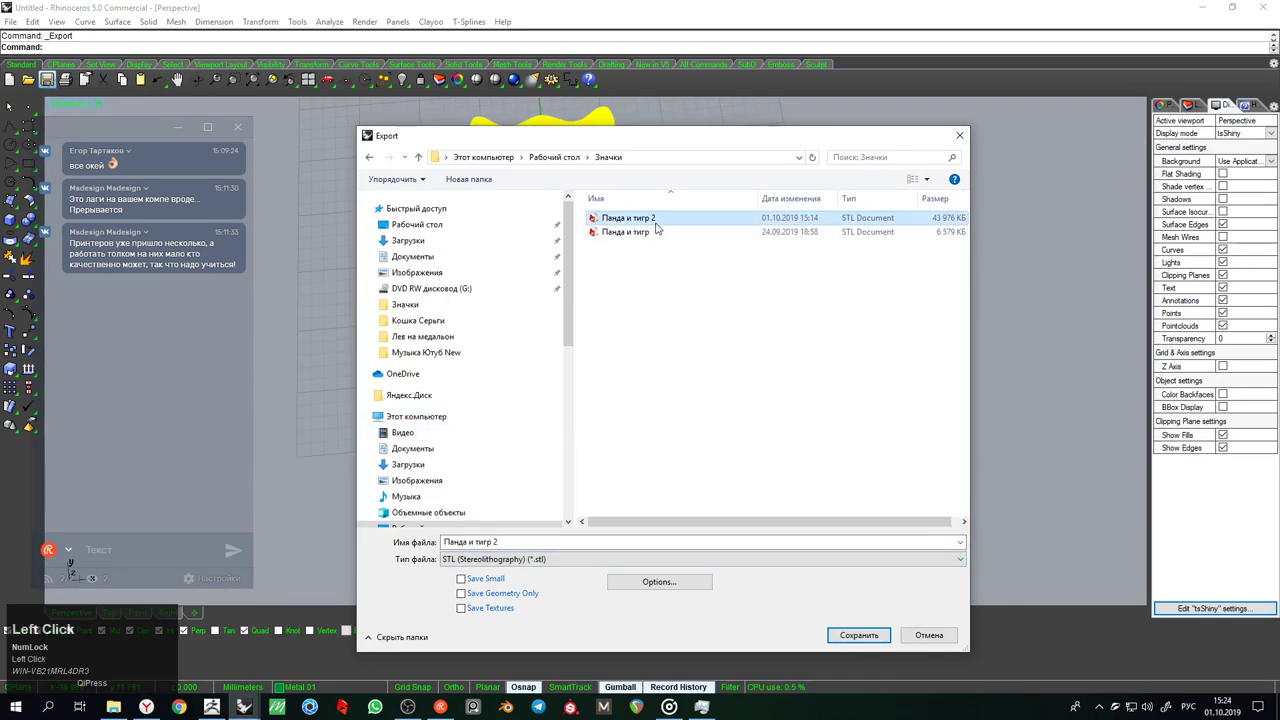
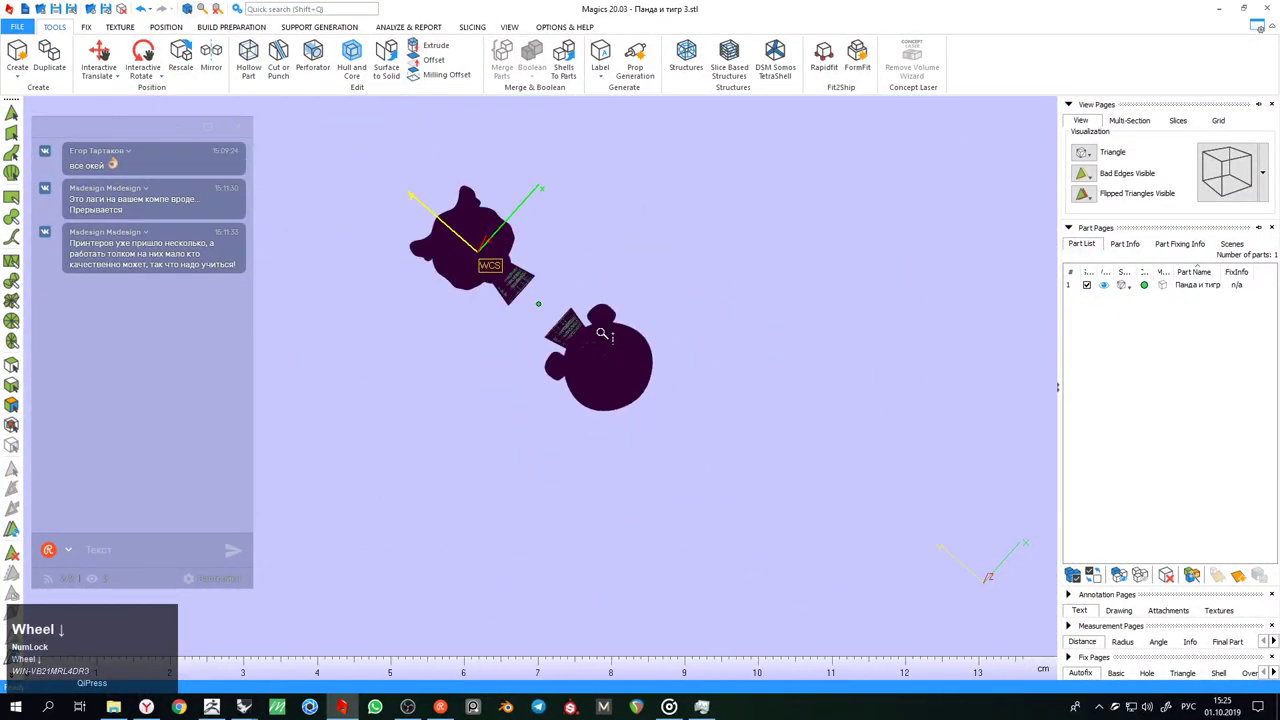
Start Triangle Reduction (Ctrl+T) on the heads with smallest detail 0,005 mm
{"action": "scroll", "scroll_direction": "up", "scroll_amount": 3}
{"action": "key", "text": "ctrl+t"}
{"action": "left_click_drag", "start_coordinate": [135, 105], "coordinate": [487, 384]}
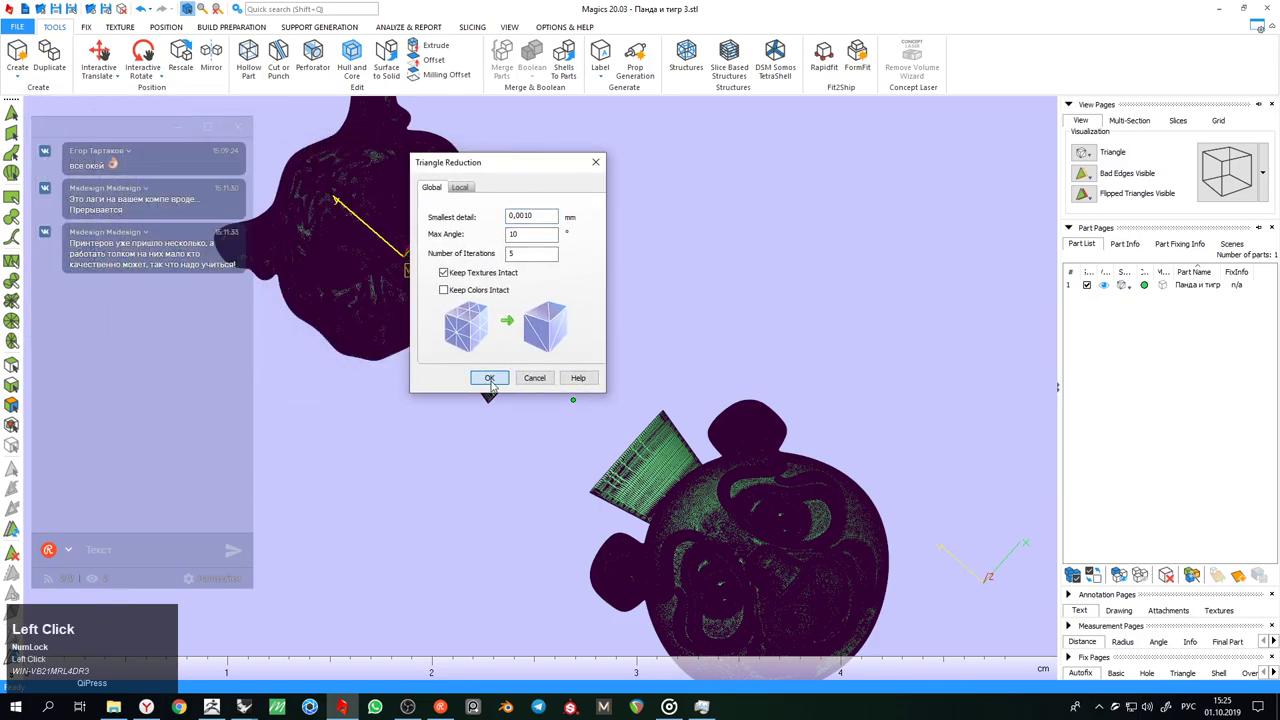
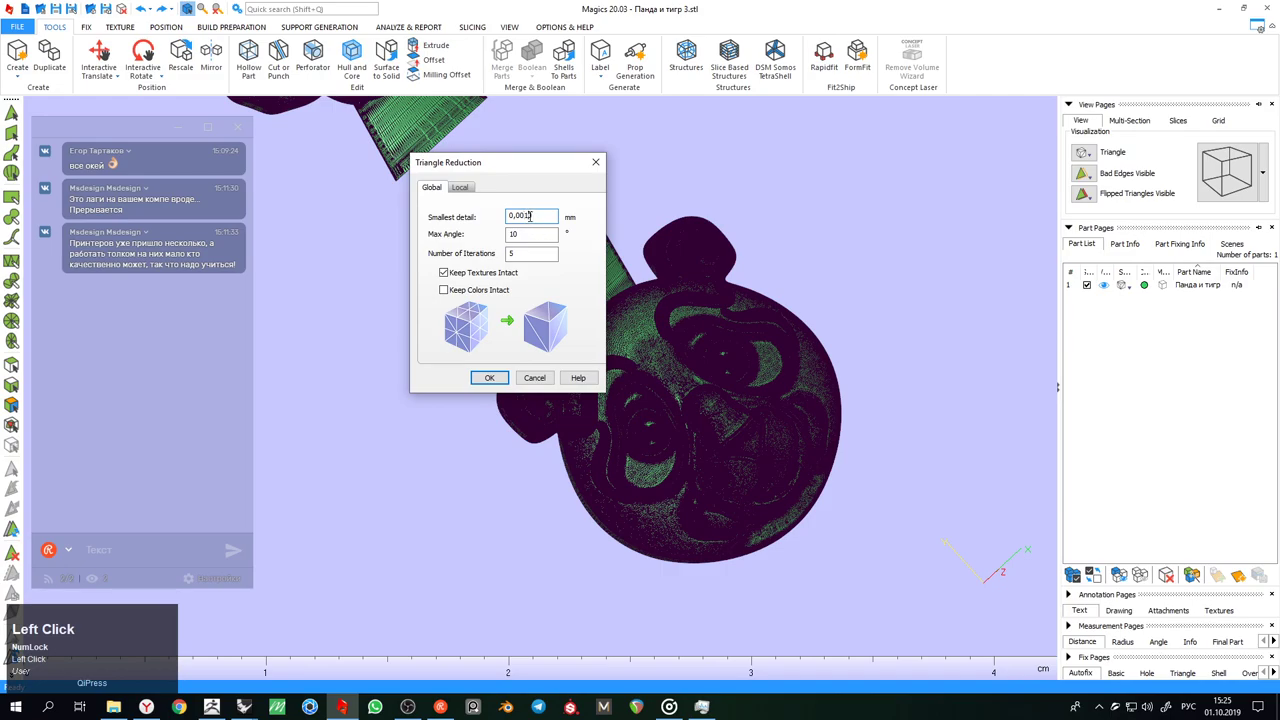
{"action": "key", "text": "BackSpace"}
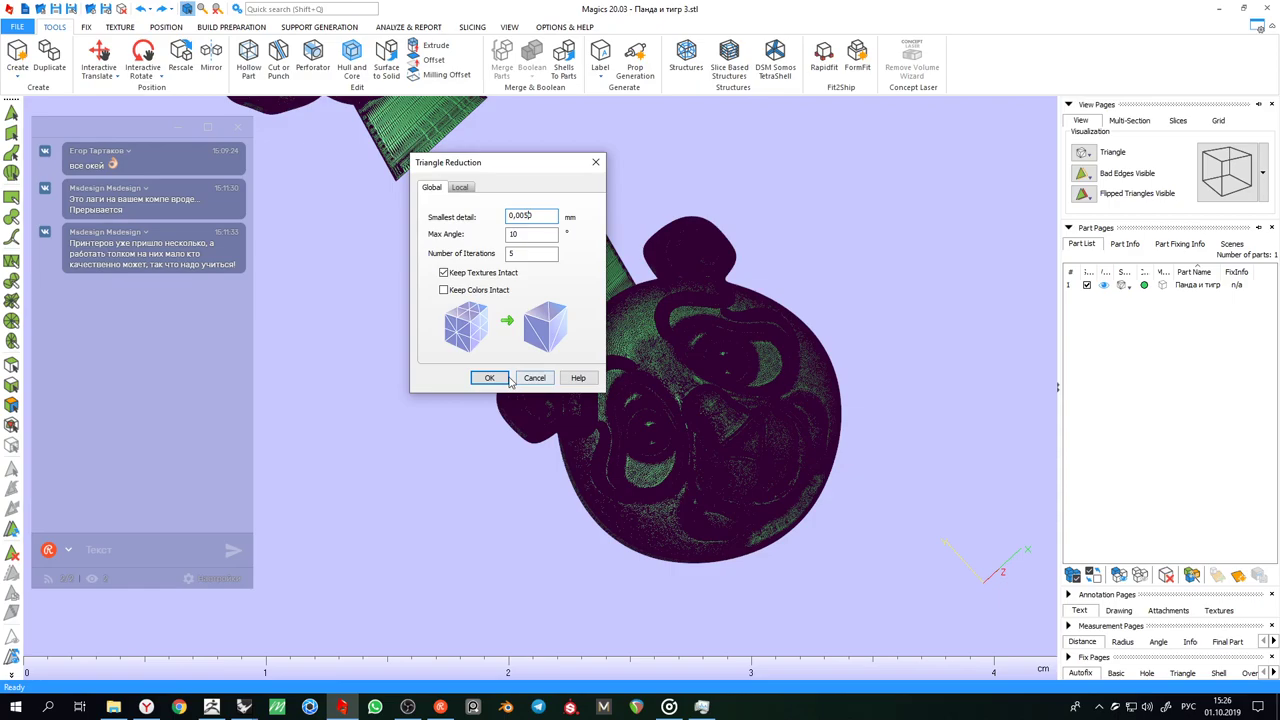
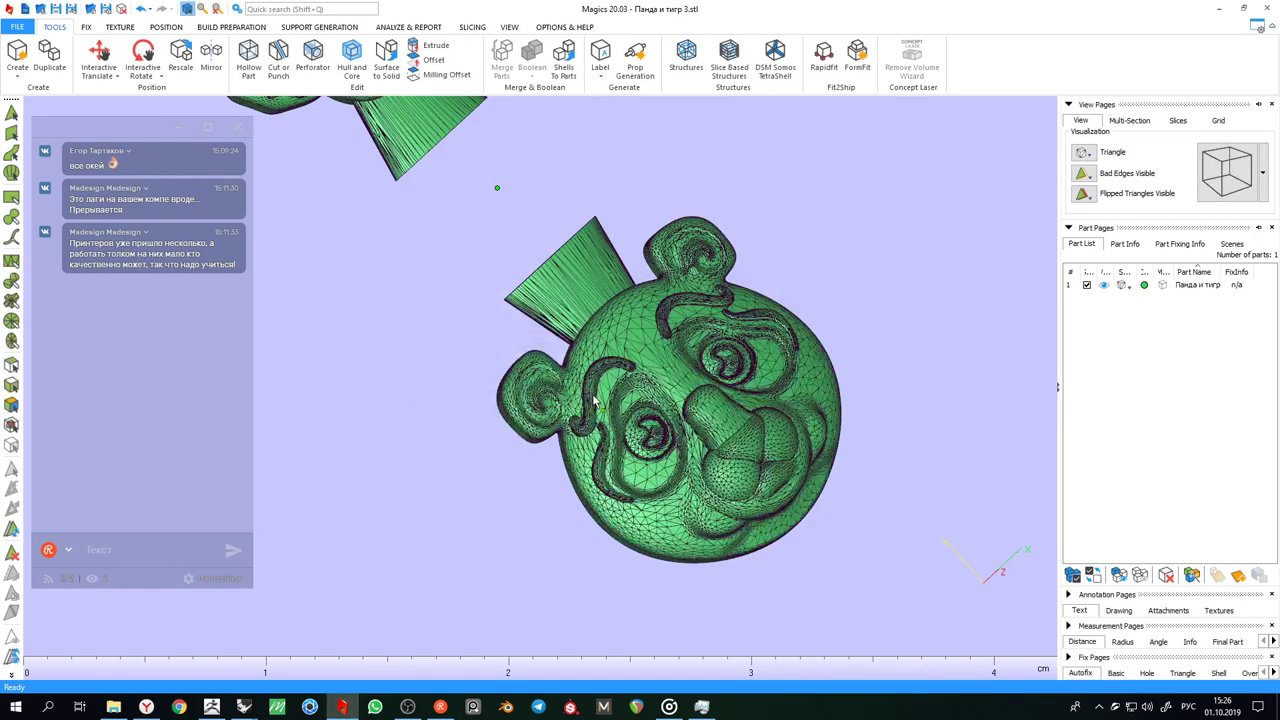
Undo, reopen Triangle Reduction and clear the smallest detail value down to 0.0000 mm
{"action": "key", "text": "ctrl+z"}
{"action": "scroll", "scroll_direction": "up", "scroll_amount": 3}
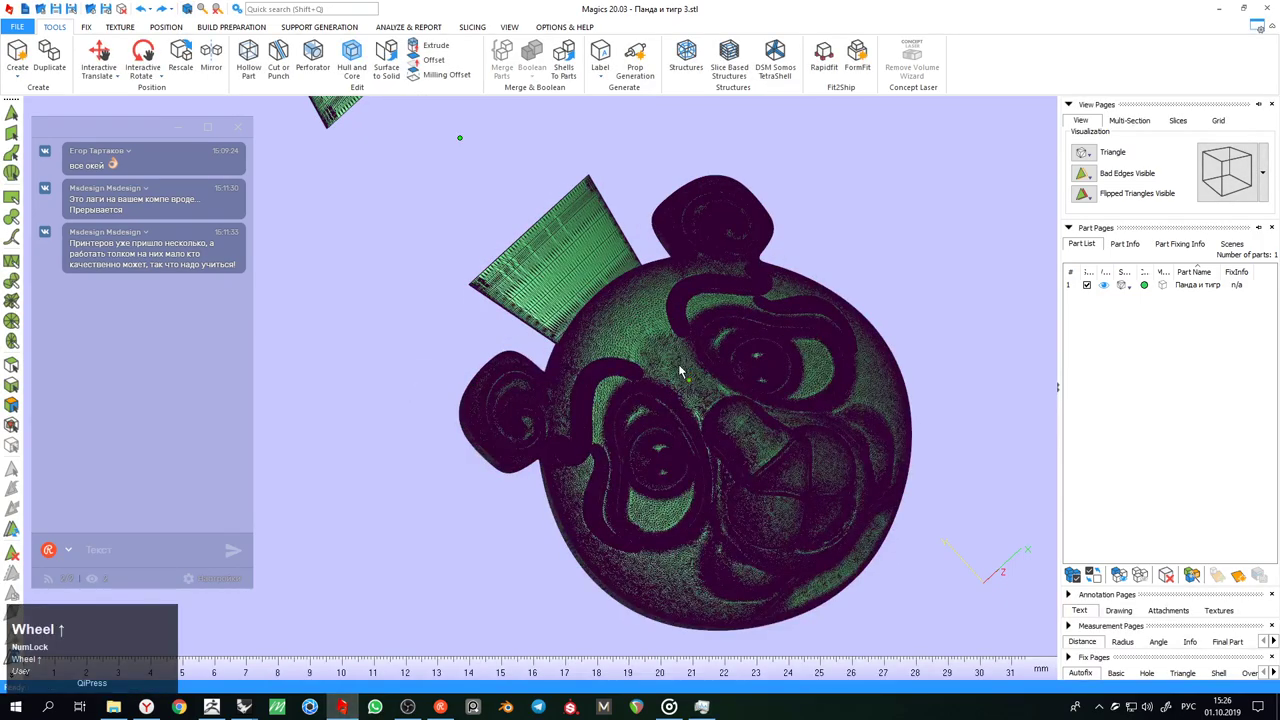
{"action": "key", "text": "ctrl+t"}
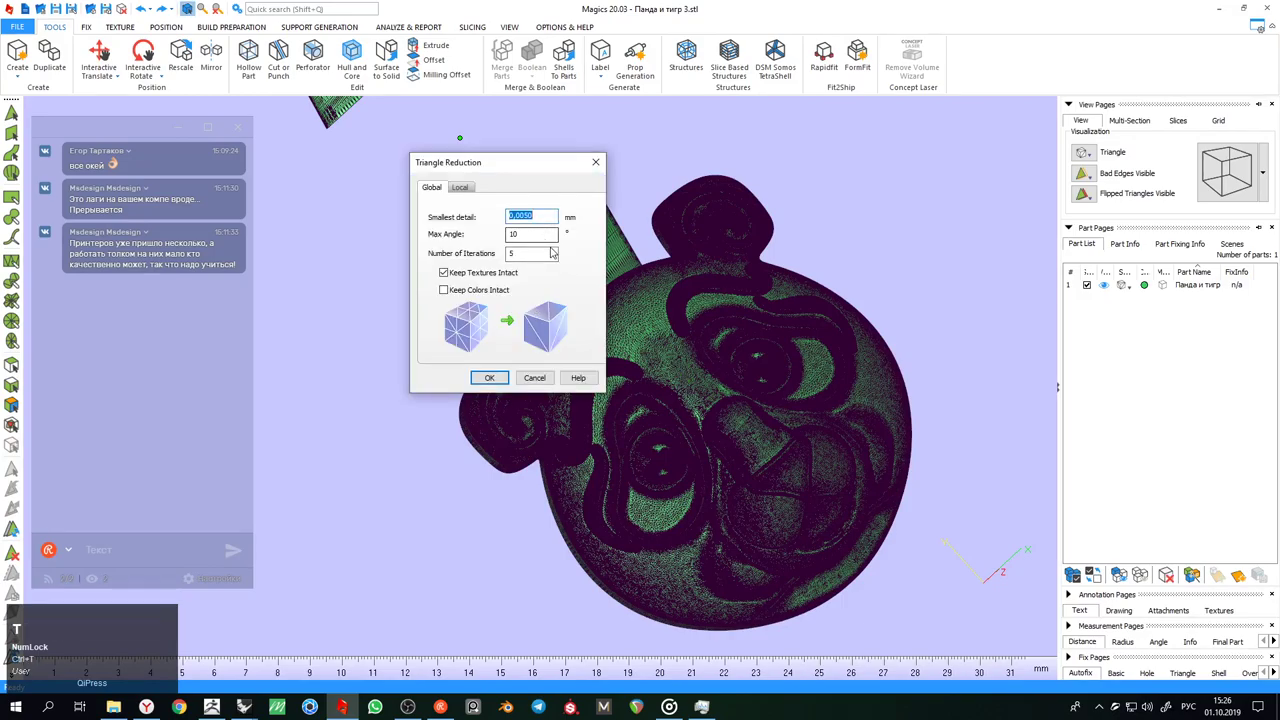
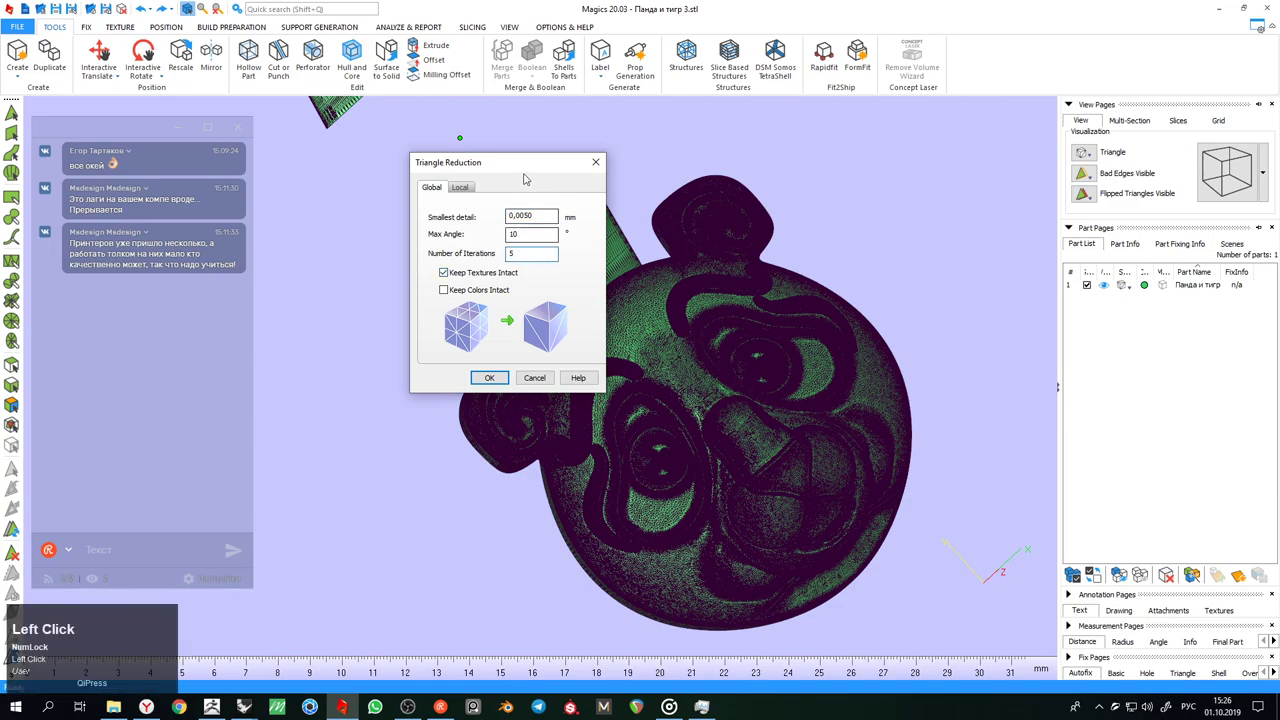
{"action": "key", "text": "BackSpace"}
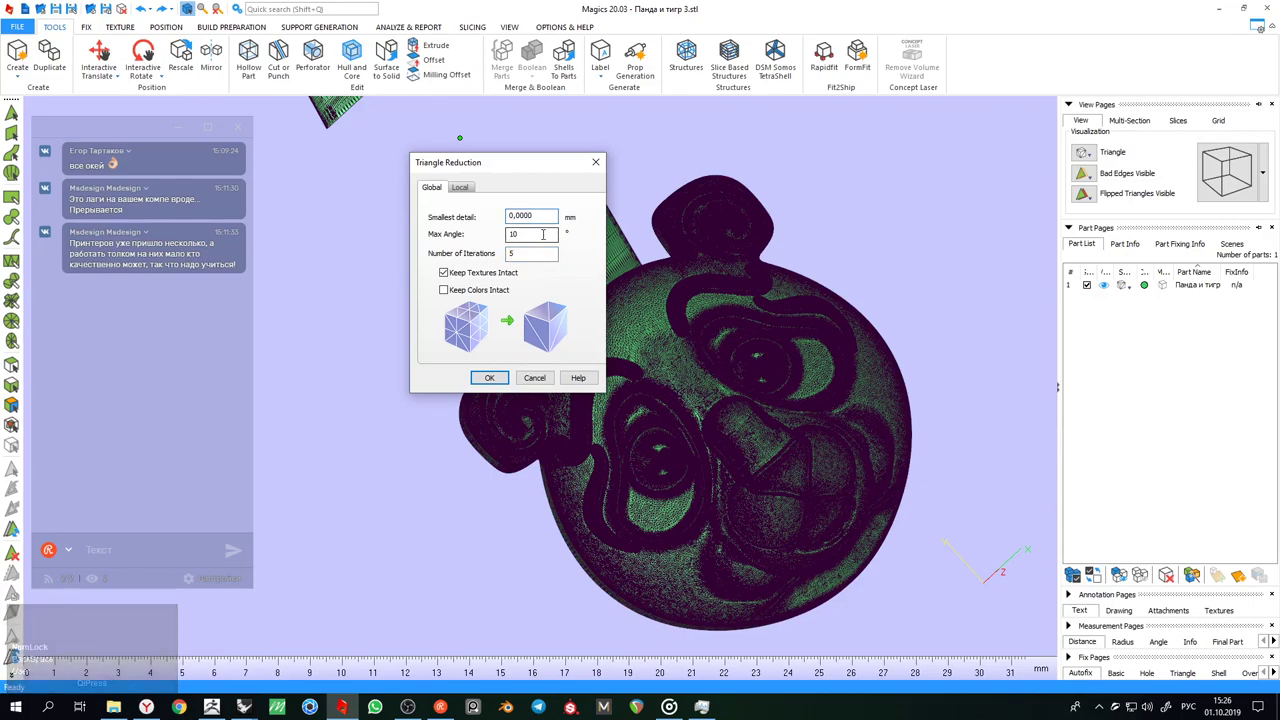
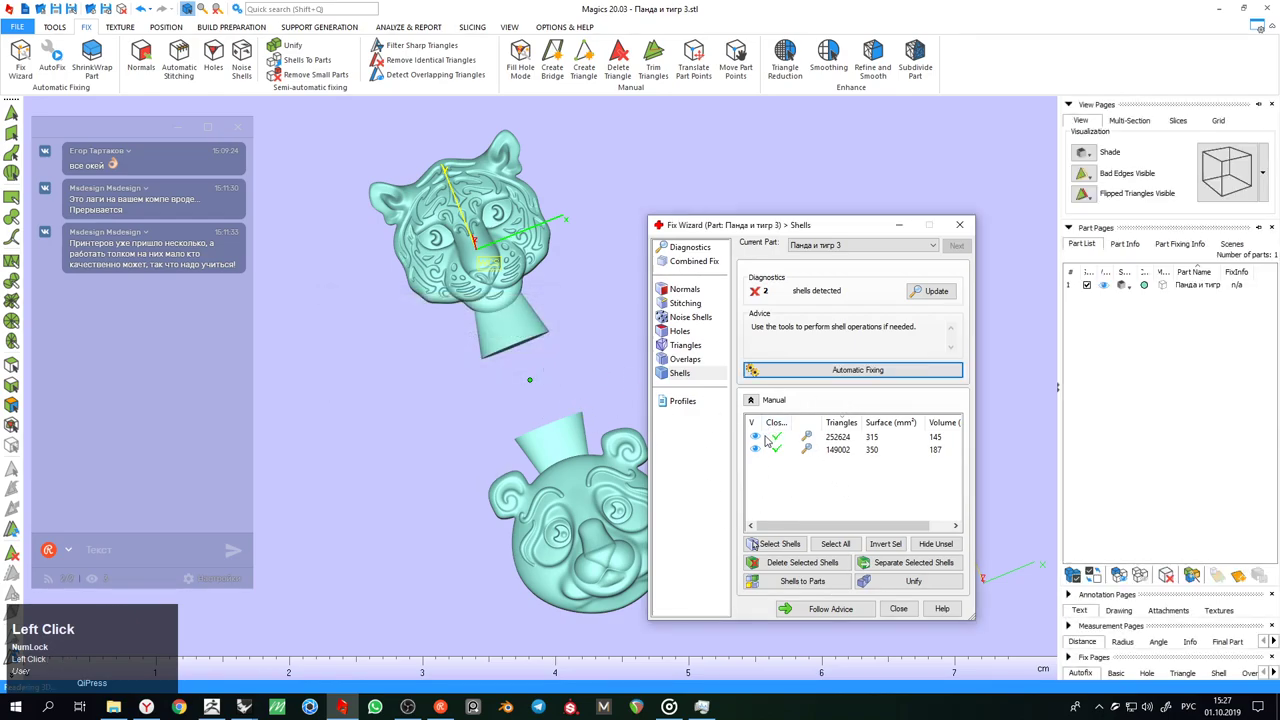
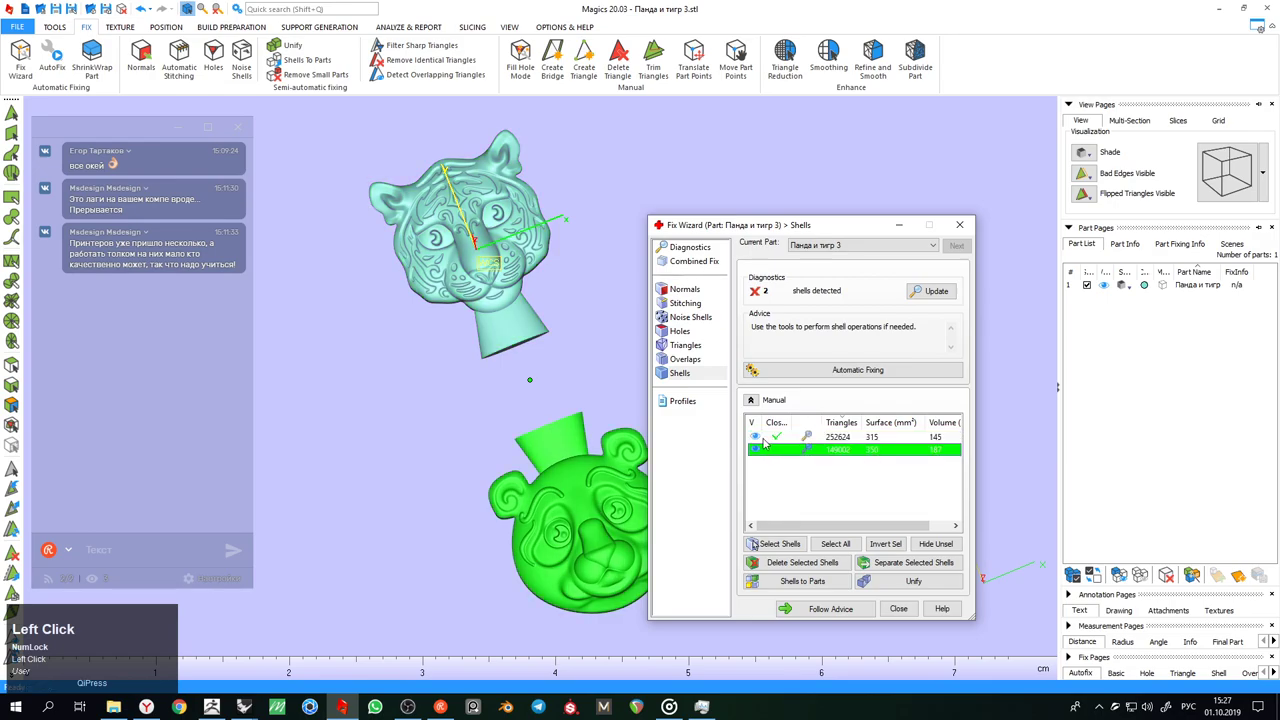
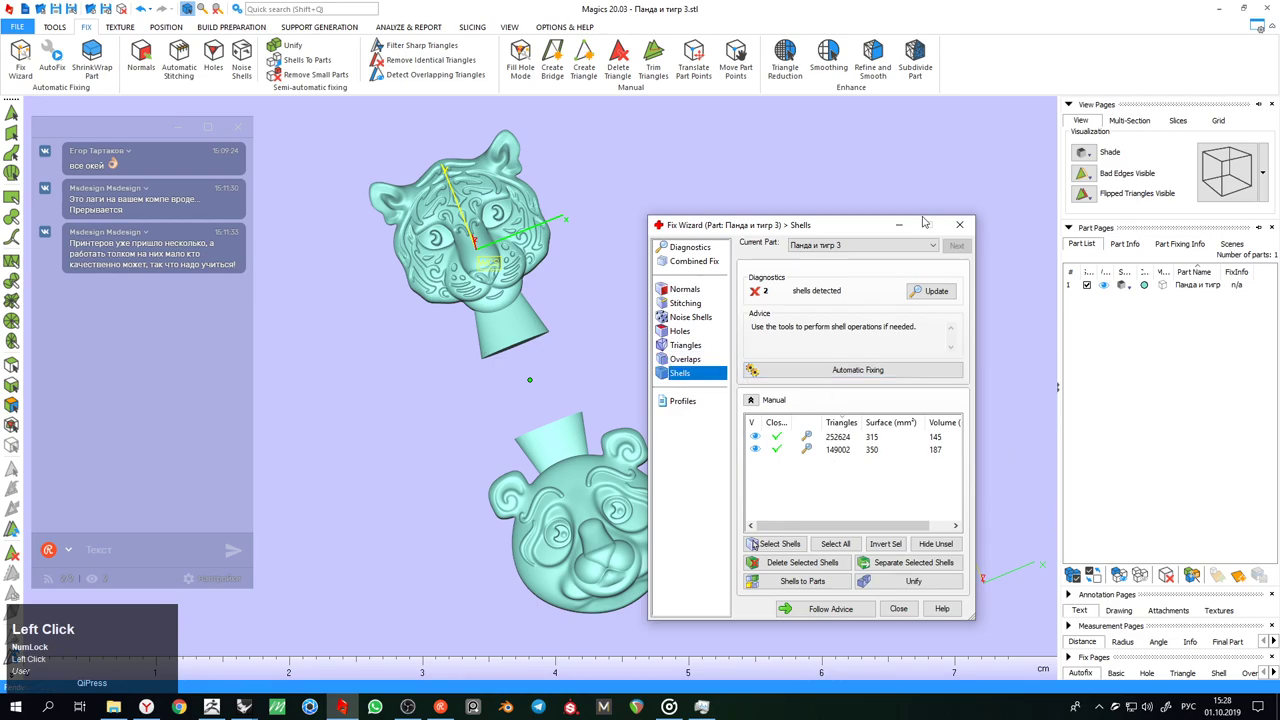
Convert the two detected shells into separate parts shell_1 and shell_2 via Shells to Parts
{"action": "right_click", "coordinate": [1185, 289]}
{"action": "left_click", "coordinate": [1225, 405]}
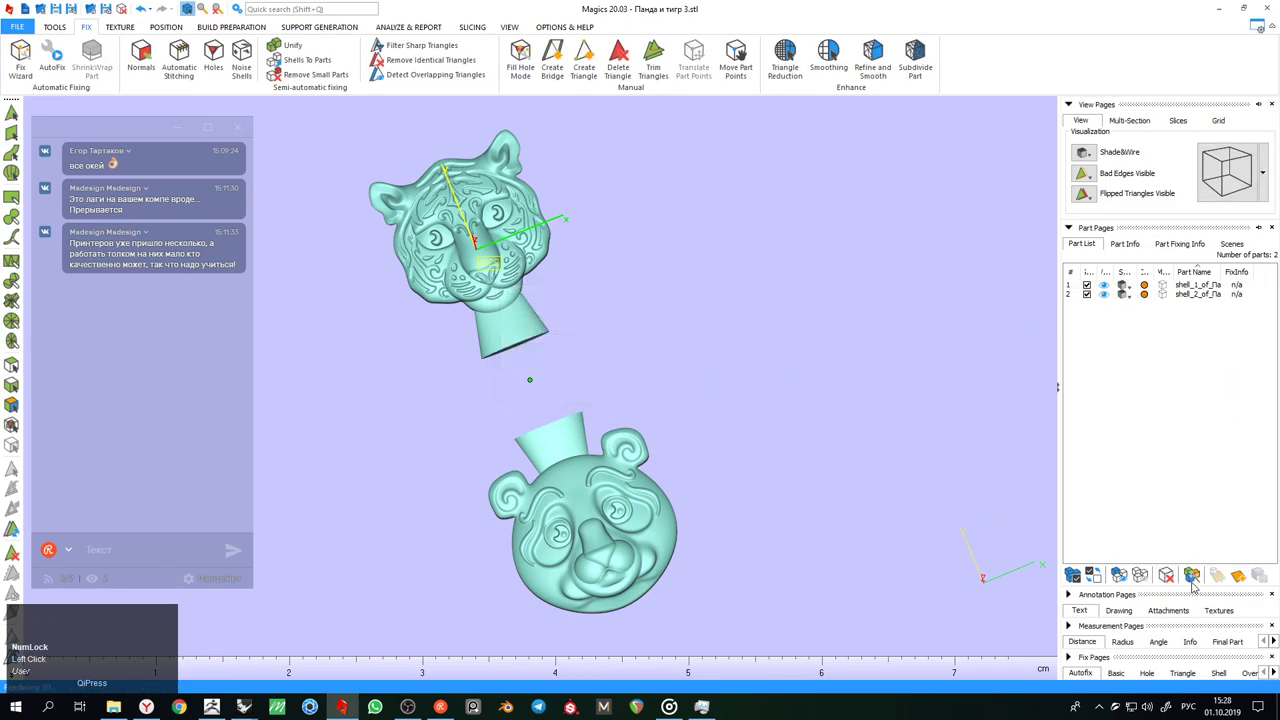